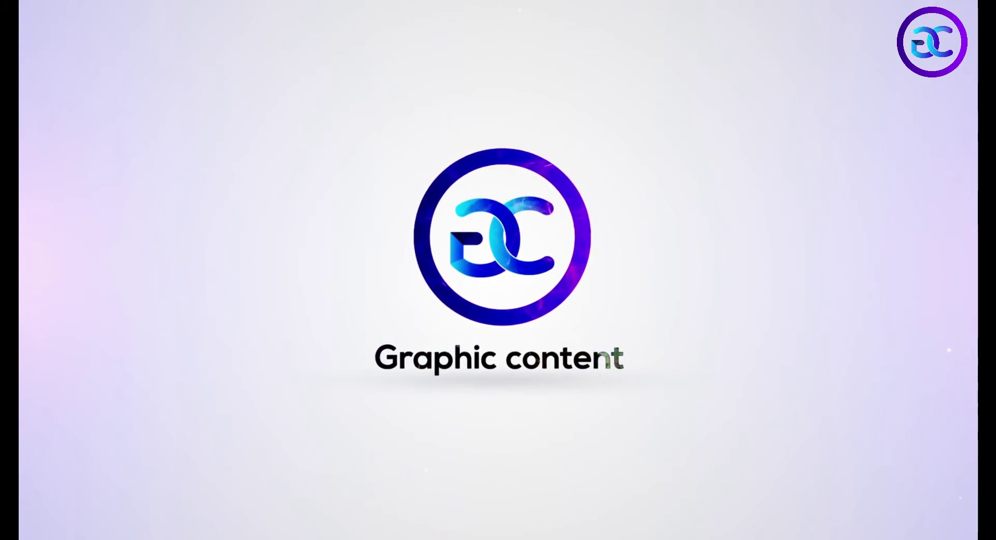
Begin typing the slogan 'I HAVE A HERO I CALL HIM DAD' with the Type tool.
{"action": "key", "text": "space"}
{"action": "key", "text": "space"}
{"action": "scroll", "scroll_direction": "up", "scroll_amount": 3}
{"action": "key", "text": "space"}
{"action": "key", "text": "space"}
{"action": "double_click", "coordinate": [565, 230]}
{"action": "scroll", "scroll_direction": "down", "scroll_amount": 3}
{"action": "key", "text": "space"}
{"action": "scroll", "scroll_direction": "up", "scroll_amount": 3}
{"action": "key", "text": "space"}
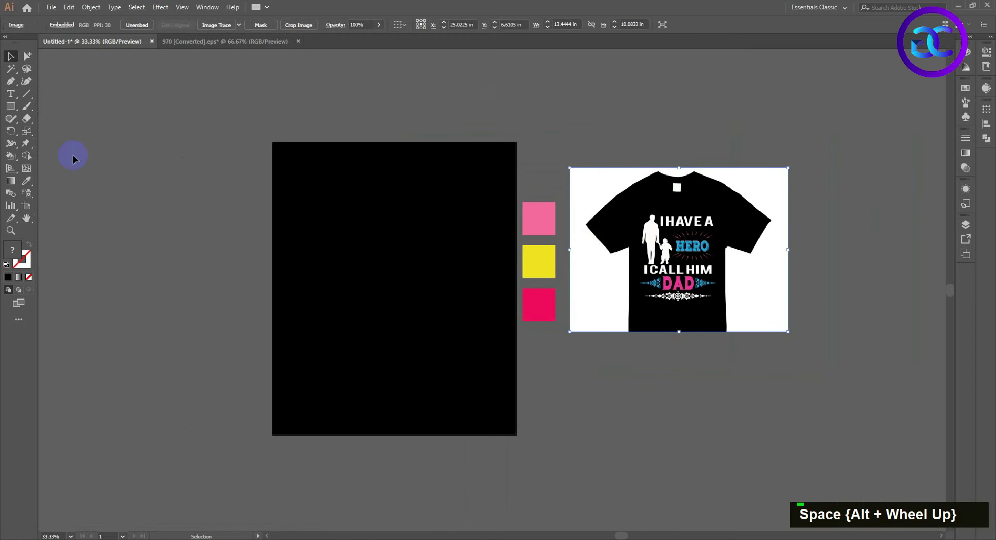
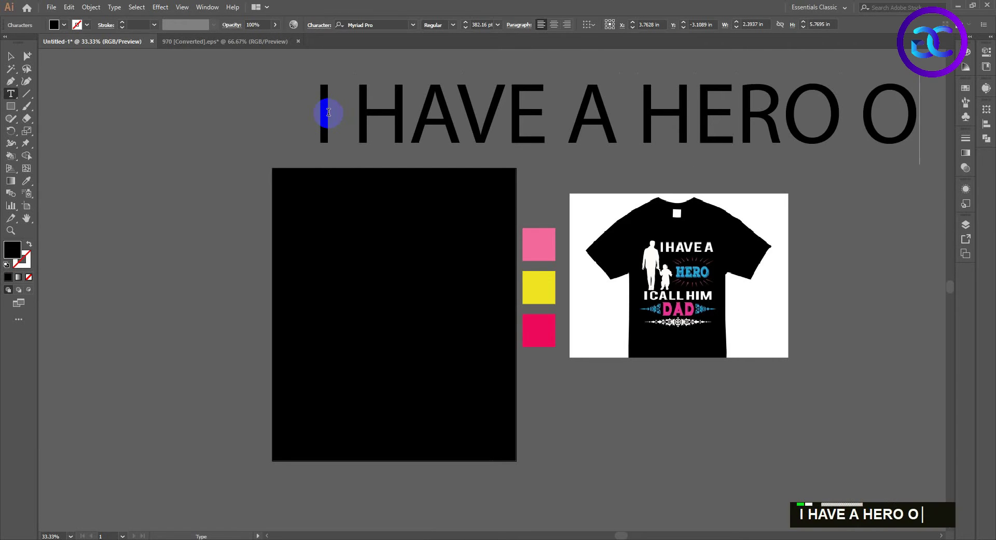
Finish the slogan text and scale it down to sit small above the black artboard.
{"action": "key", "text": "shift+BackSpace"}
{"action": "key", "text": "o"}
{"action": "key", "text": "shift+space"}
{"action": "key", "text": "i"}
{"action": "type", "text": "all"}
{"action": "key", "text": "shift+space"}
{"action": "key", "text": "l"}
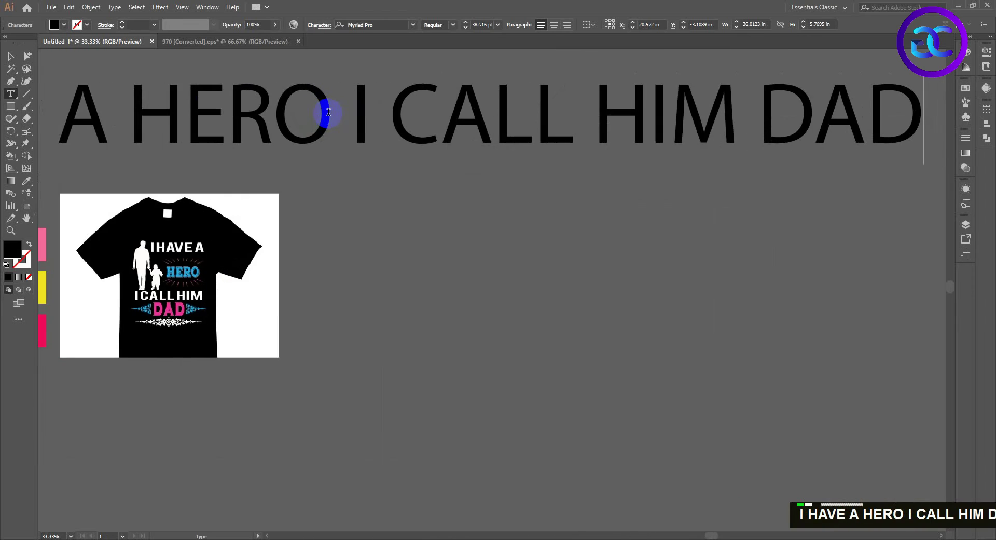
{"action": "scroll", "scroll_direction": "down", "scroll_amount": 3}
{"action": "key", "text": "space"}
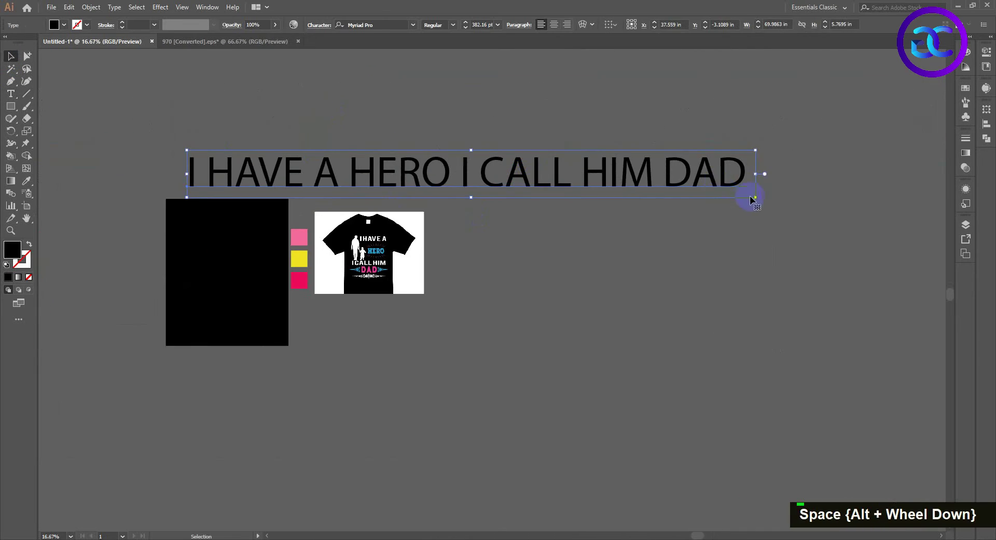
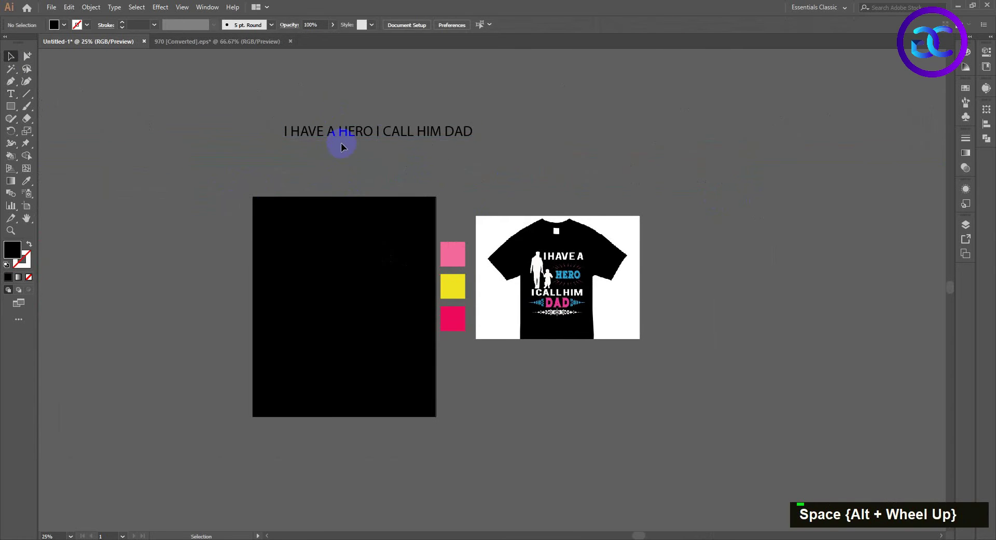
{"action": "double_click", "coordinate": [328, 177]}
{"action": "scroll", "scroll_direction": "up", "scroll_amount": 3}
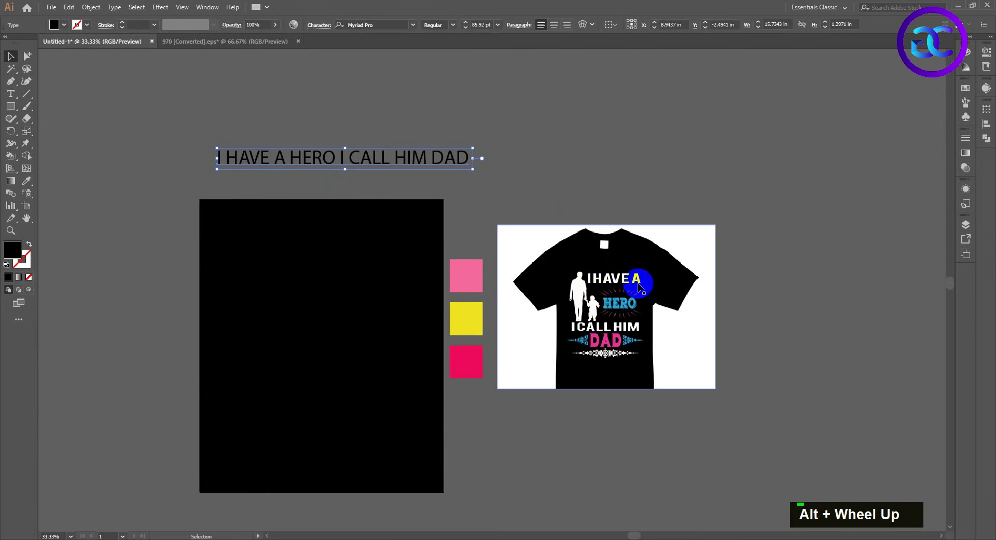
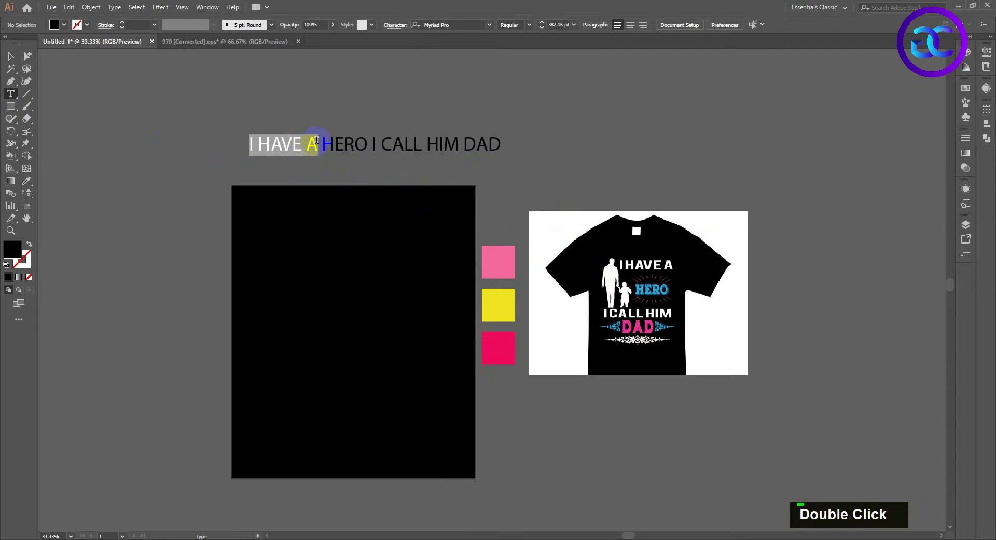
Copy out 'I HAVE A' and 'HERO' as separate text lines left of the artboard.
{"action": "key", "text": "ctrl+c"}
{"action": "double_click", "coordinate": [152, 227]}
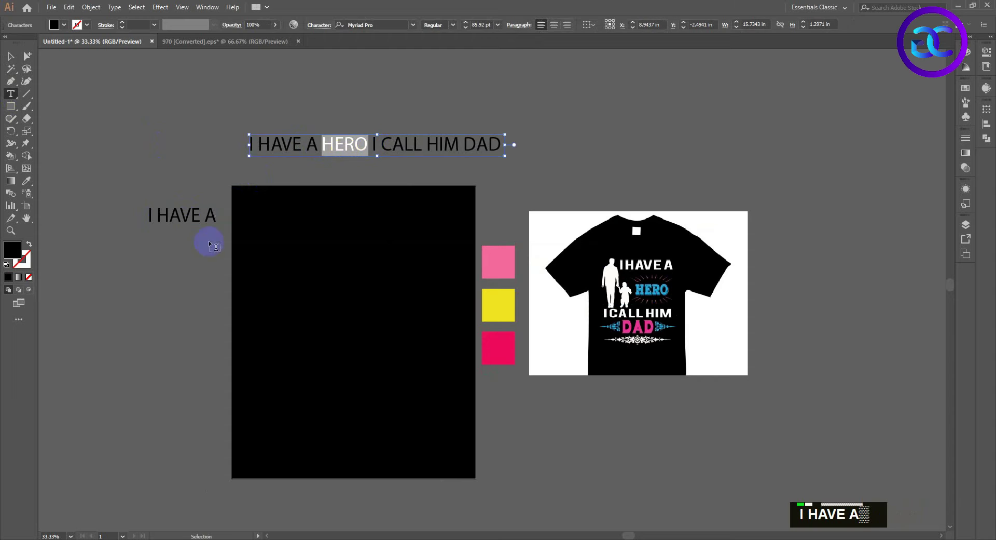
{"action": "double_click", "coordinate": [148, 258]}
{"action": "type", "text": "HERO"}
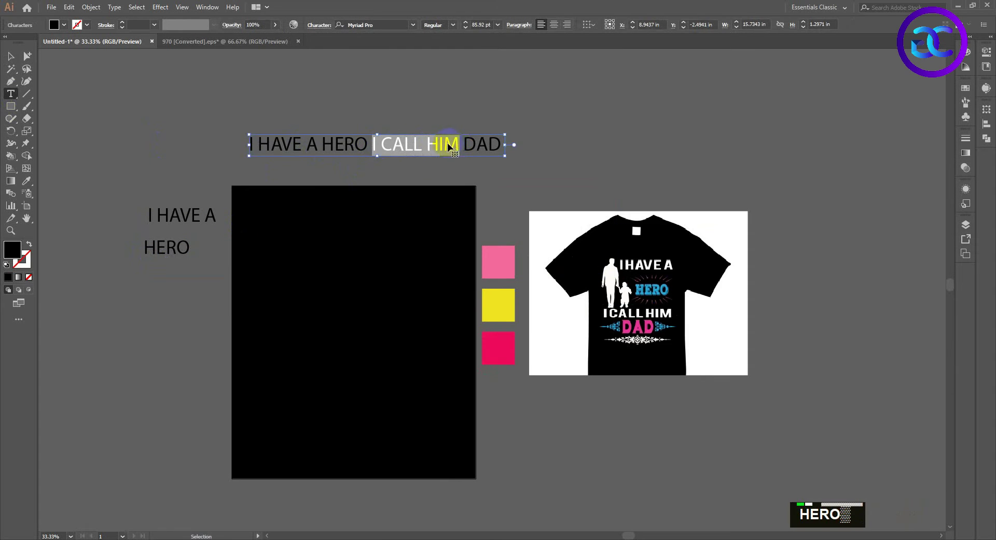
Add 'I CALL HIM' and 'DAD' as their own lines and zoom in on the four lines.
{"action": "double_click", "coordinate": [142, 271]}
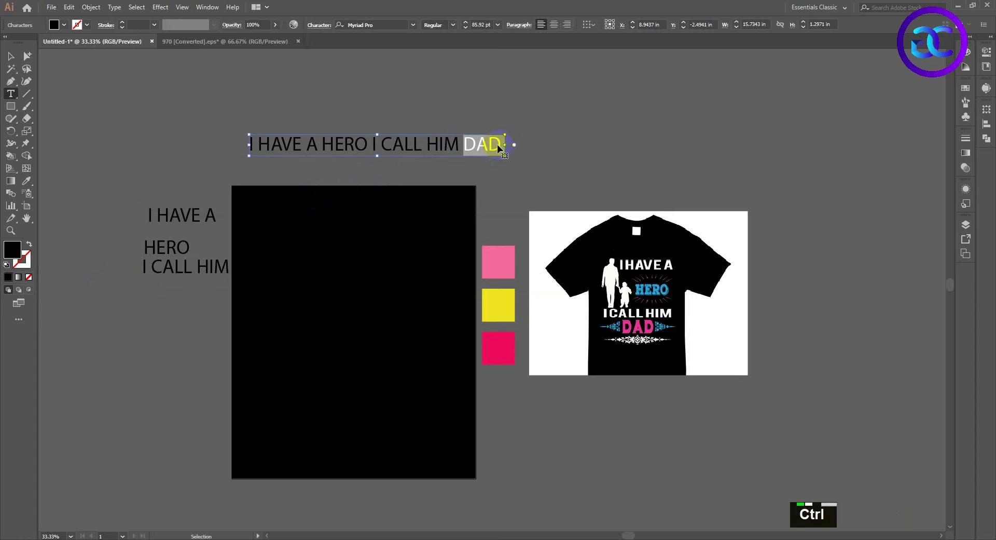
{"action": "double_click", "coordinate": [149, 295]}
{"action": "type", "text": "dad"}
{"action": "double_click", "coordinate": [161, 256]}
{"action": "key", "text": "space"}
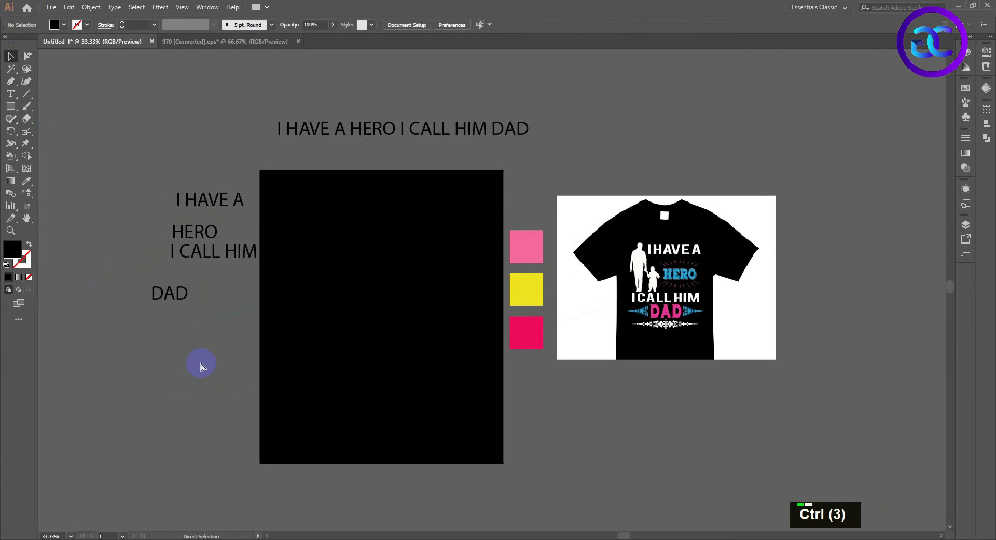
{"action": "key", "text": "ctrl+x"}
Set the 'I HAVE A' and 'I CALL HIM' lines in the shadowed Cabbagetown slab serif.
{"action": "scroll", "scroll_direction": "up", "scroll_amount": 3}
{"action": "key", "text": "space"}
{"action": "double_click", "coordinate": [197, 331]}
{"action": "scroll", "scroll_direction": "down", "scroll_amount": 3}
{"action": "key", "text": "space"}
{"action": "scroll", "scroll_direction": "down", "scroll_amount": 3}
{"action": "key", "text": "space"}
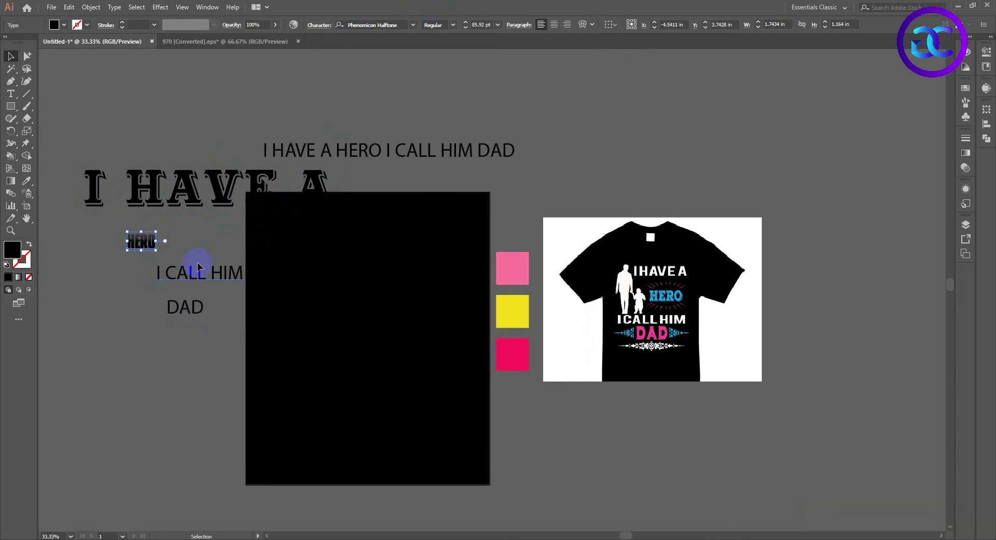
Set HERO in Phenomicon Halftone and eyedropper the same style onto DAD.
{"action": "type", "text": "vi"}
{"action": "type", "text": "vi"}
{"action": "double_click", "coordinate": [145, 122]}
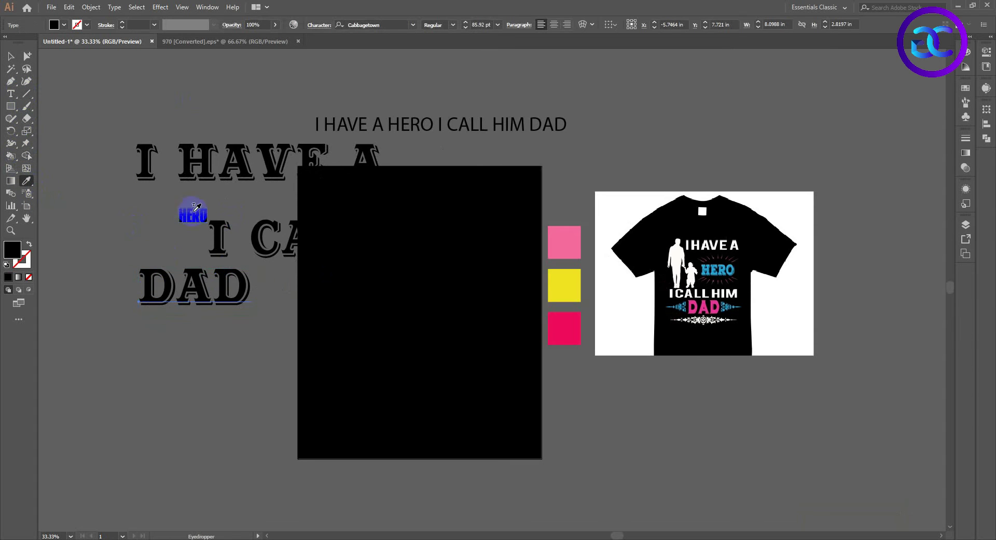
{"action": "double_click", "coordinate": [205, 141]}
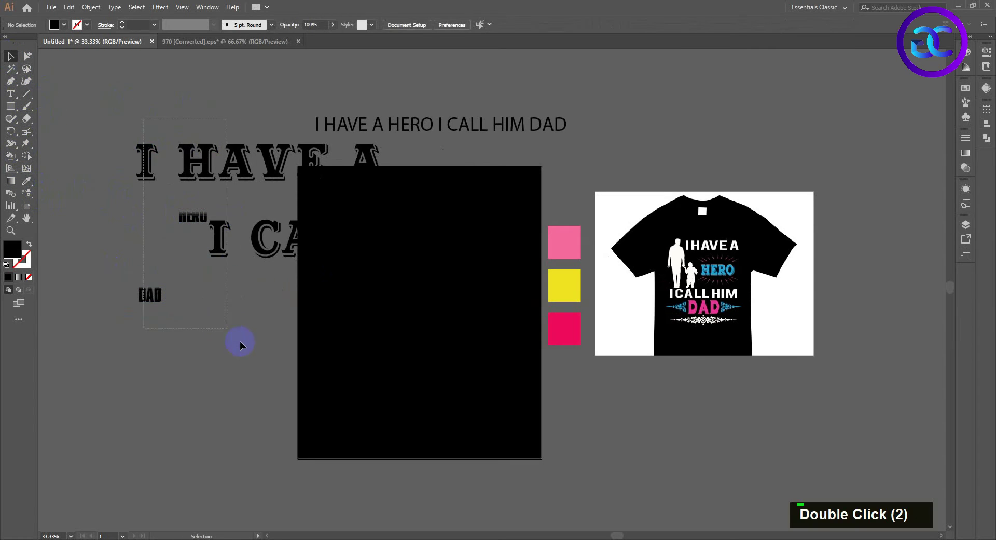
Outline and group the word lines, centre-align them, move onto the artboard and fill #FFFFFF.
{"action": "right_click", "coordinate": [209, 242]}
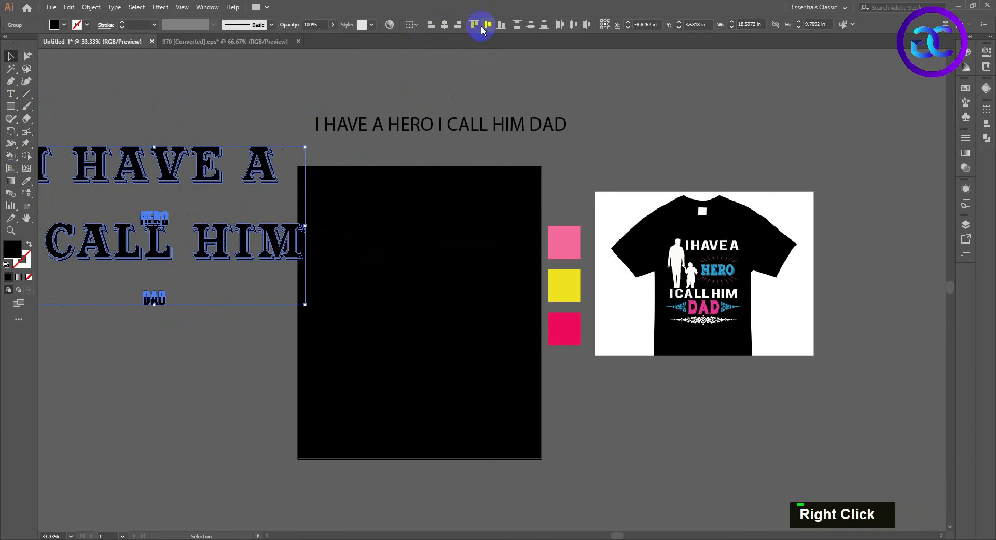
{"action": "double_click", "coordinate": [156, 338]}
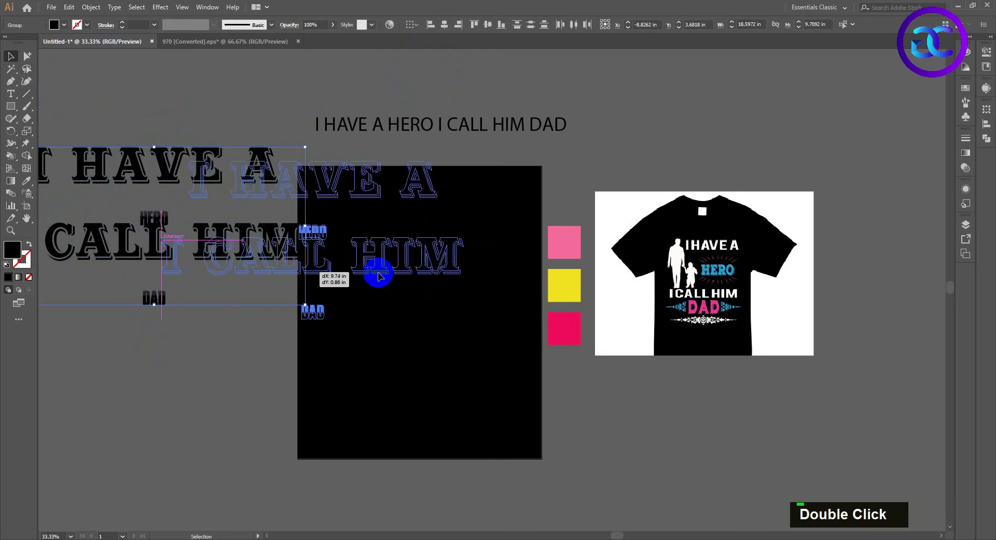
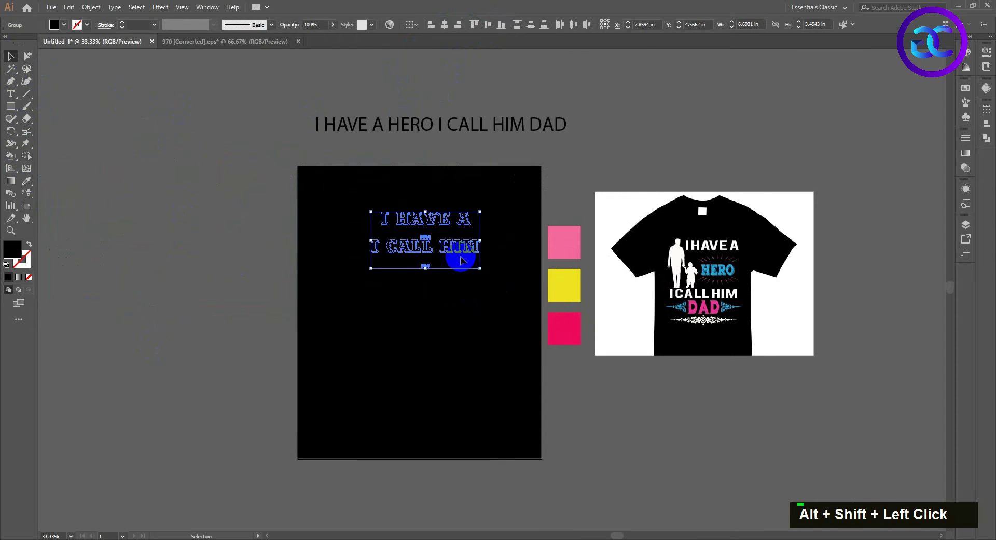
{"action": "double_click", "coordinate": [109, 252]}
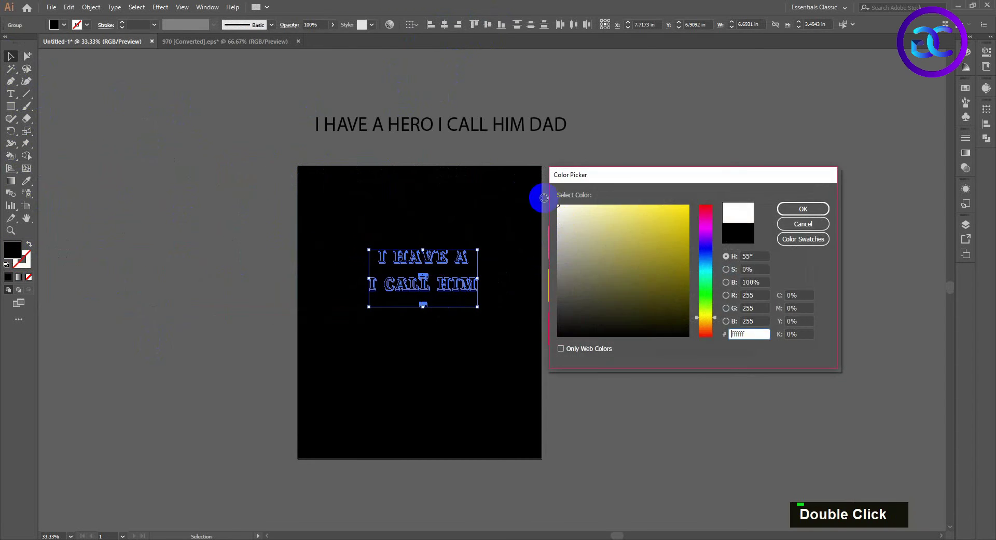
{"action": "scroll", "scroll_direction": "up", "scroll_amount": 3}
{"action": "key", "text": "space"}
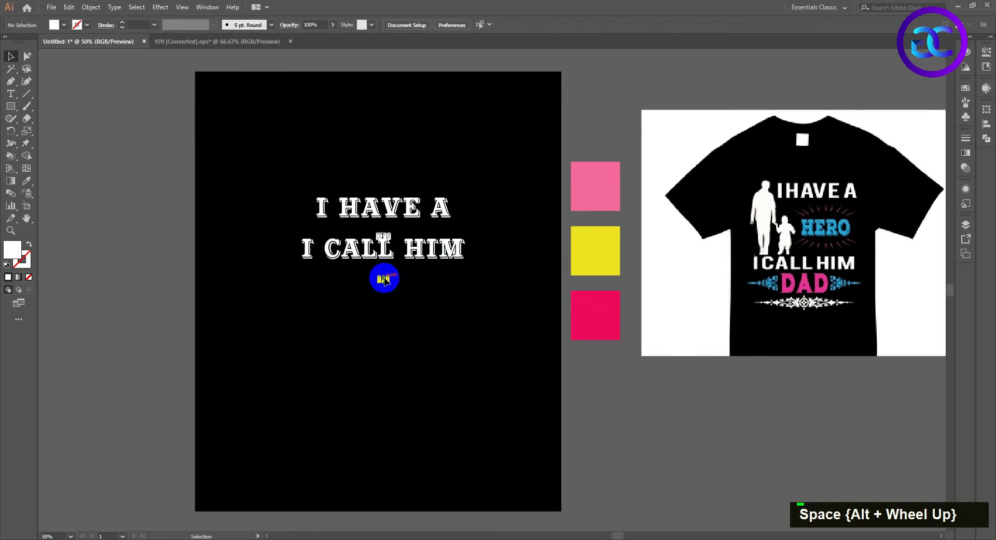
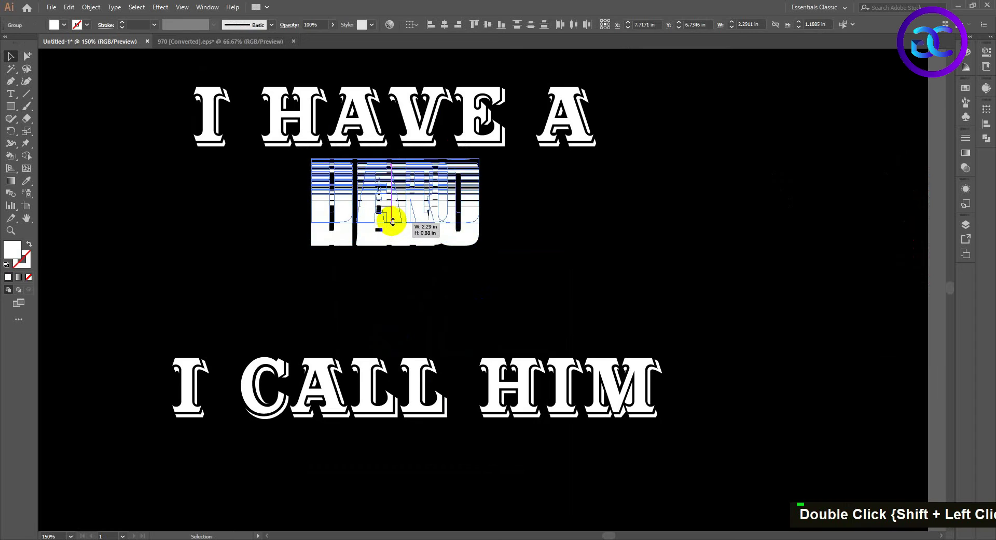
Enlarge HERO under 'I HAVE A' and stretch DAD to span the width beneath 'I CALL HIM'.
{"action": "scroll", "scroll_direction": "down", "scroll_amount": 3}
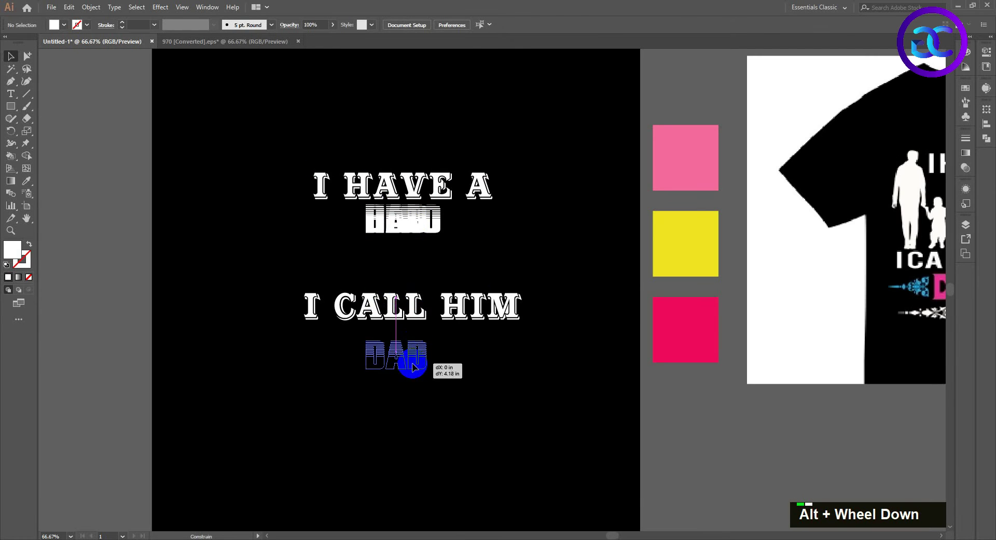
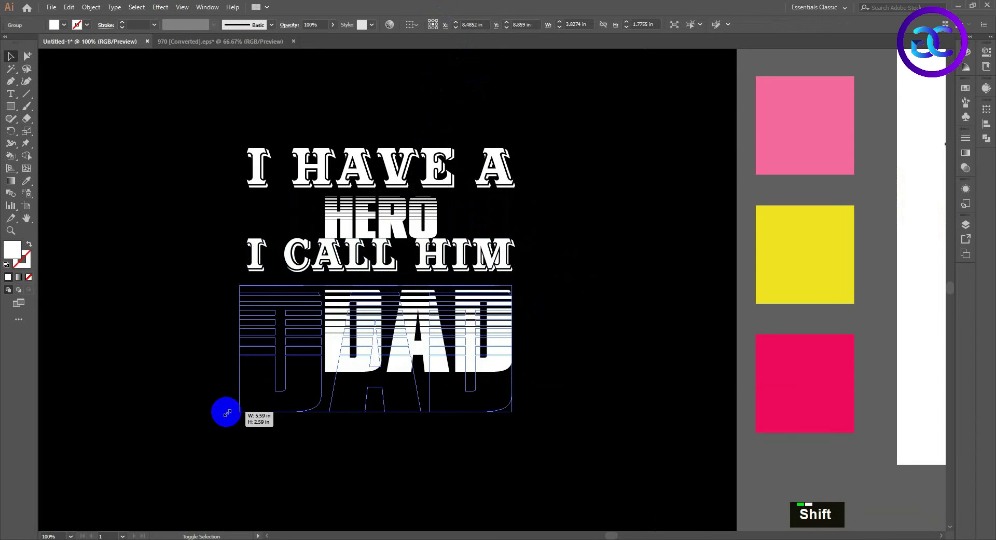
{"action": "left_click", "coordinate": [251, 268]}
{"action": "double_click", "coordinate": [569, 209]}
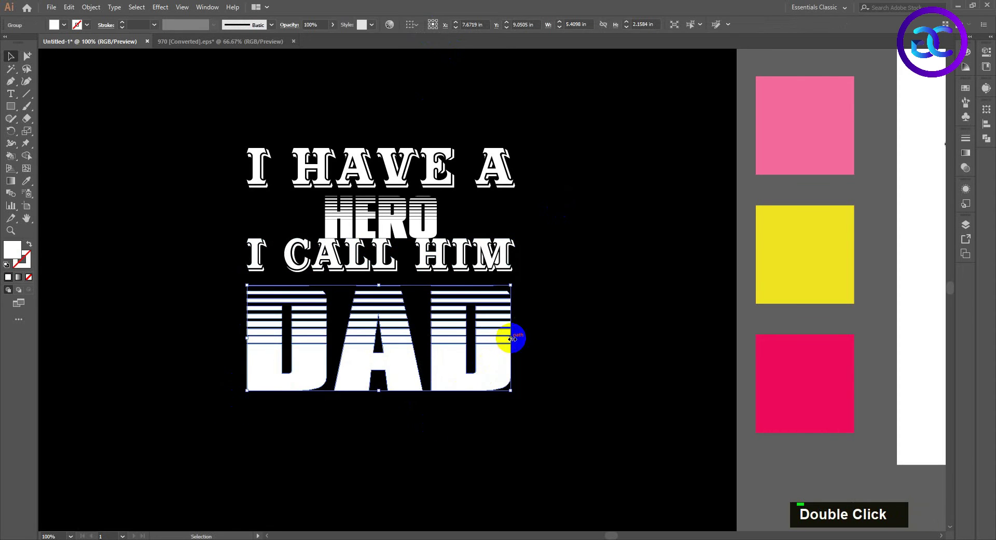
{"action": "key", "text": "space"}
{"action": "scroll", "scroll_direction": "down", "scroll_amount": 3}
{"action": "key", "text": "space"}
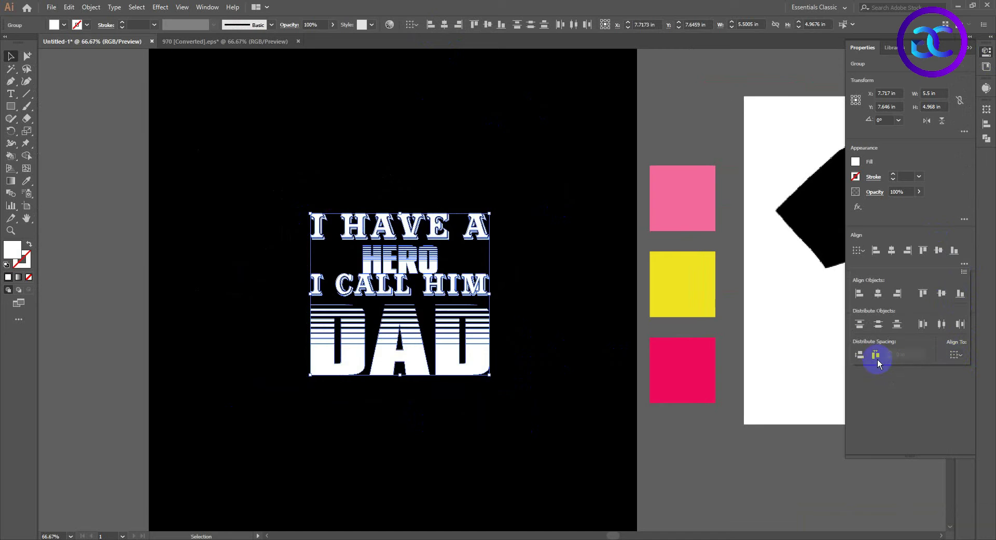
{"action": "double_click", "coordinate": [566, 327]}
{"action": "key", "text": "space"}
{"action": "scroll", "scroll_direction": "up", "scroll_amount": 3}
{"action": "scroll", "scroll_direction": "down", "scroll_amount": 3}
{"action": "key", "text": "space"}
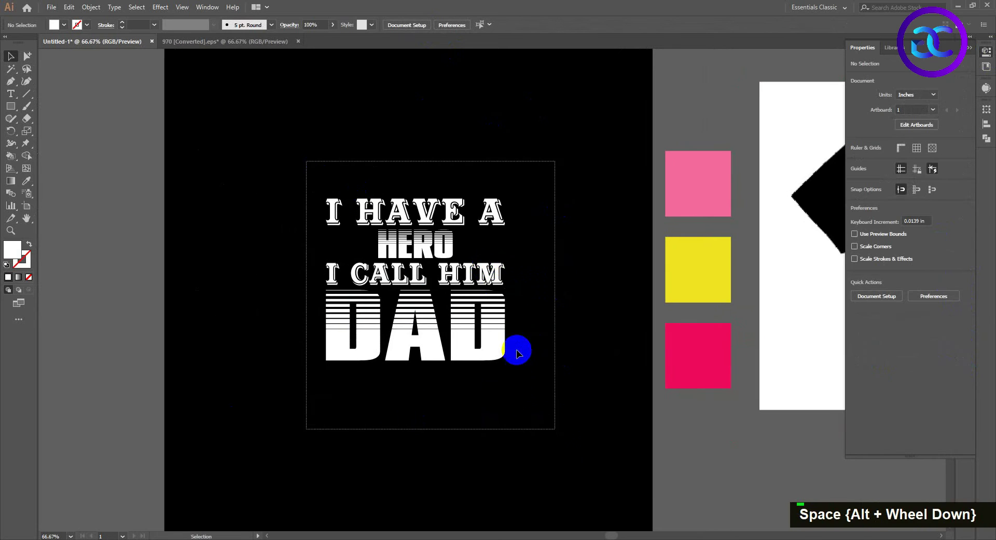
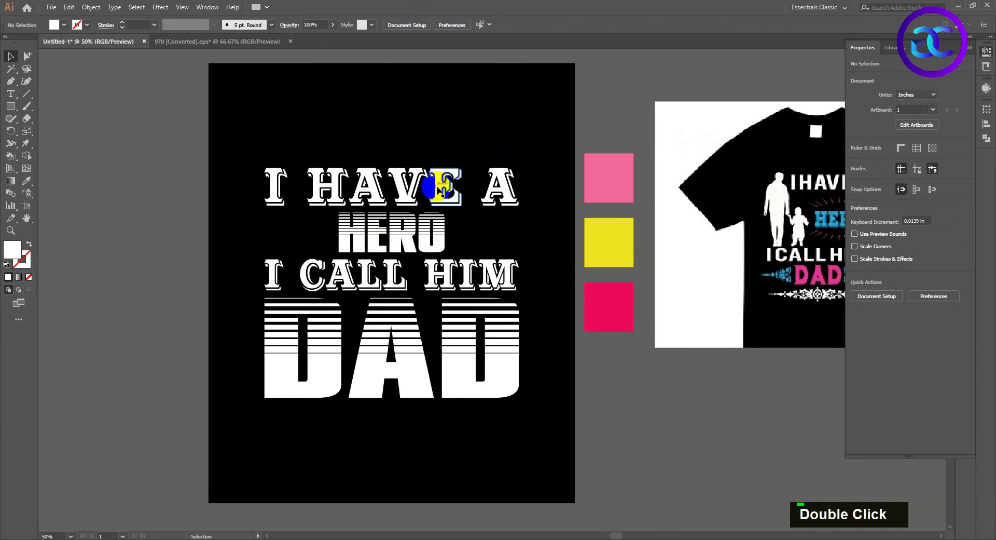
{"action": "right_click", "coordinate": [442, 191]}
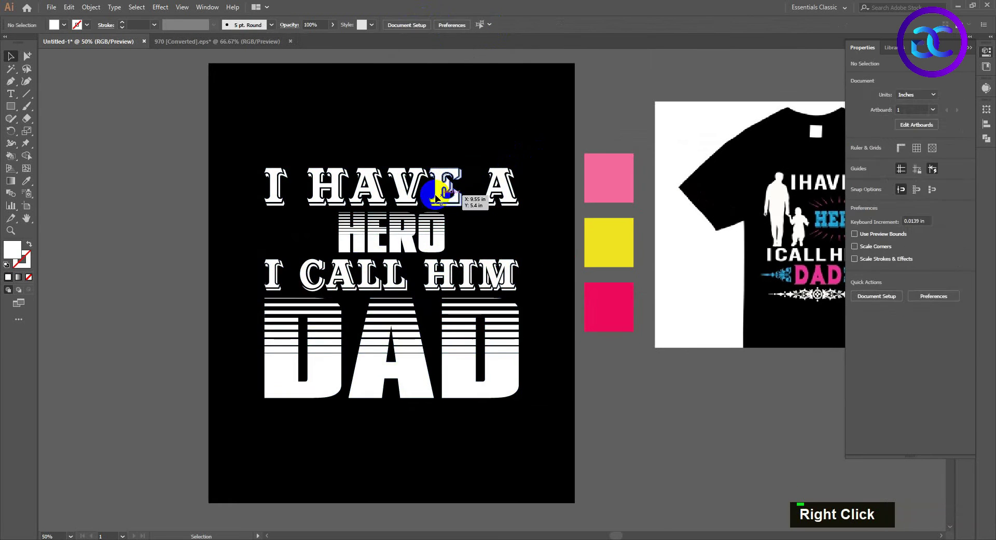
{"action": "scroll", "scroll_direction": "up", "scroll_amount": 3}
{"action": "right_click", "coordinate": [542, 248]}
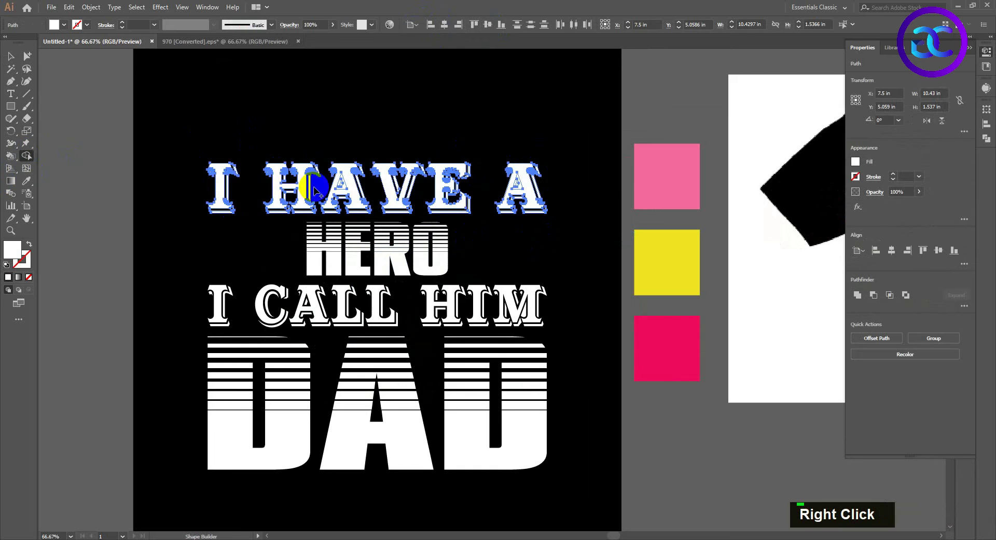
{"action": "scroll", "scroll_direction": "up", "scroll_amount": 3}
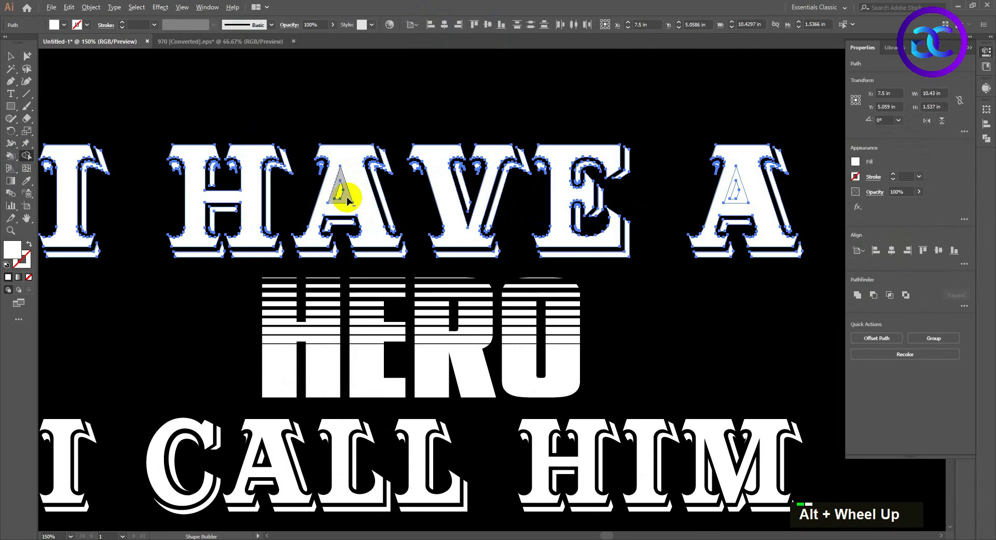
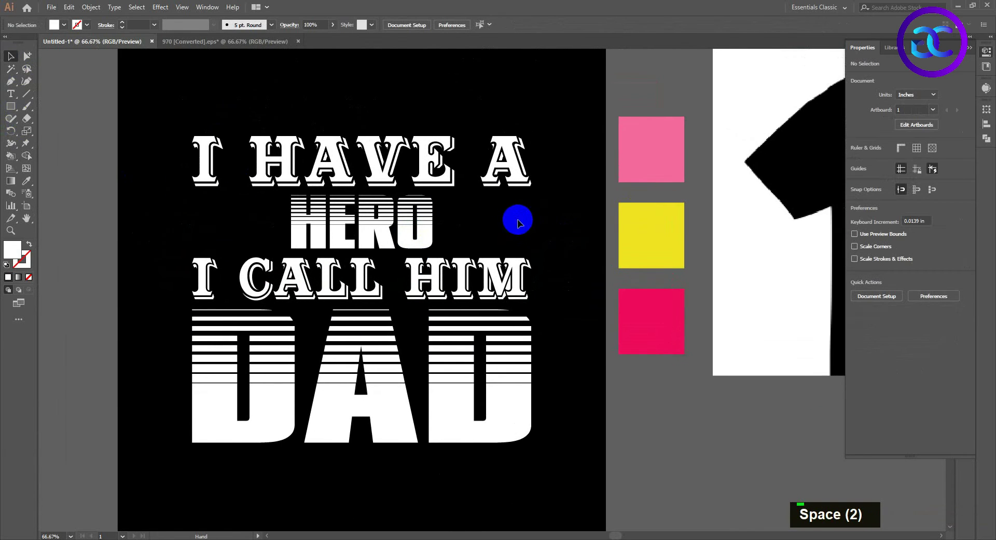
Fill the 'I HAVE A' letters with yellow sampled from the swatch.
{"action": "left_click", "coordinate": [264, 169]}
{"action": "left_click", "coordinate": [363, 166]}
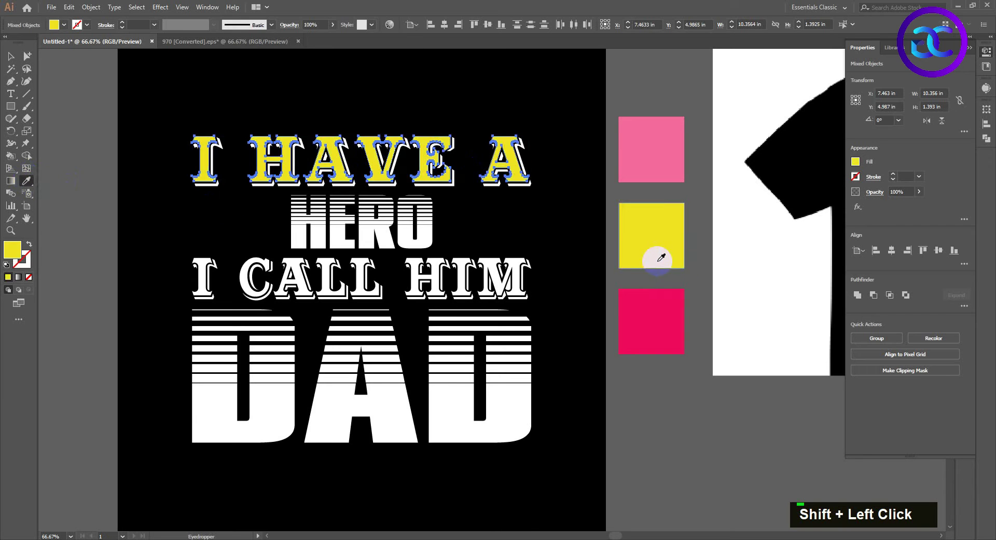
{"action": "double_click", "coordinate": [231, 123]}
{"action": "scroll", "scroll_direction": "down", "scroll_amount": 3}
Fill the 'I CALL HIM' letters with the same swatch yellow.
{"action": "left_click", "coordinate": [244, 245]}
{"action": "left_click", "coordinate": [297, 246]}
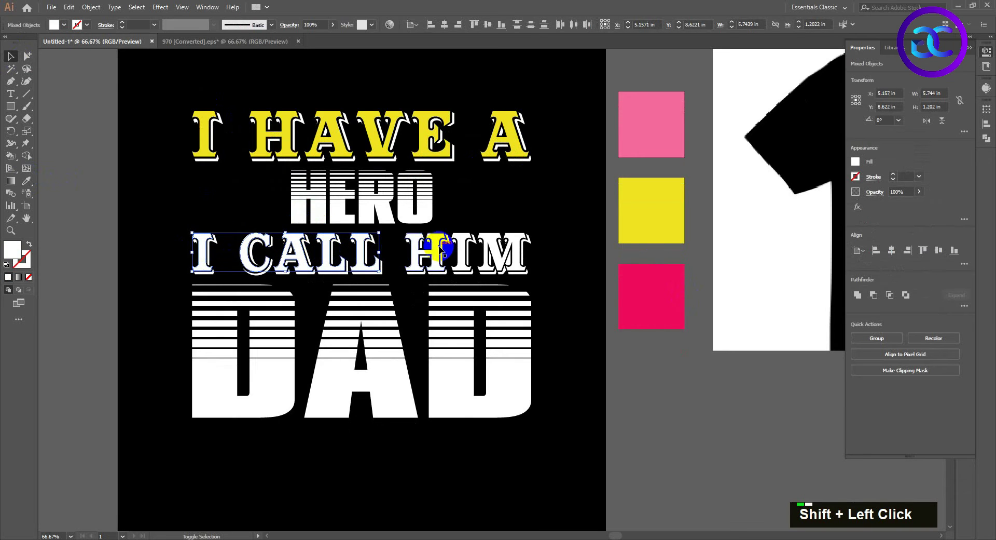
{"action": "left_click", "coordinate": [465, 249]}
{"action": "left_click", "coordinate": [500, 255]}
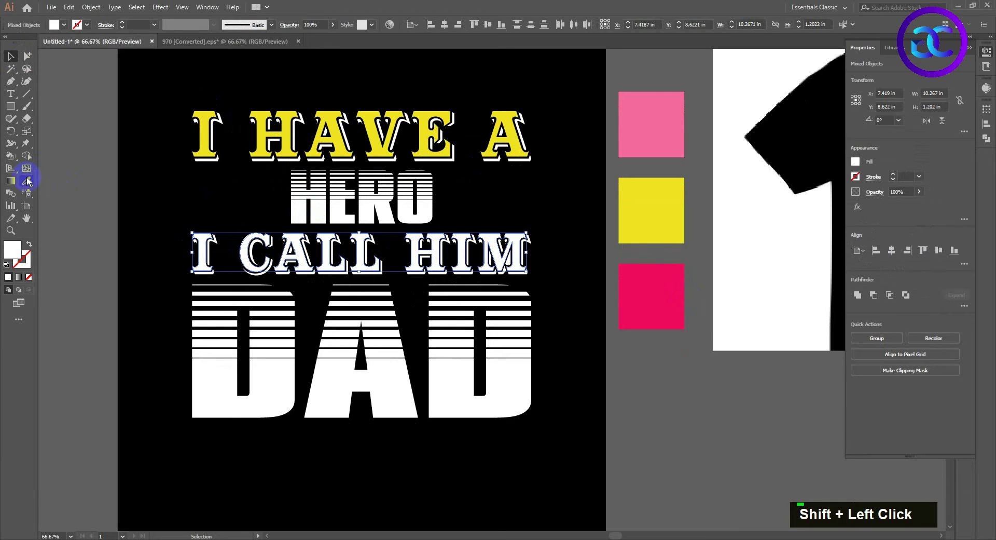
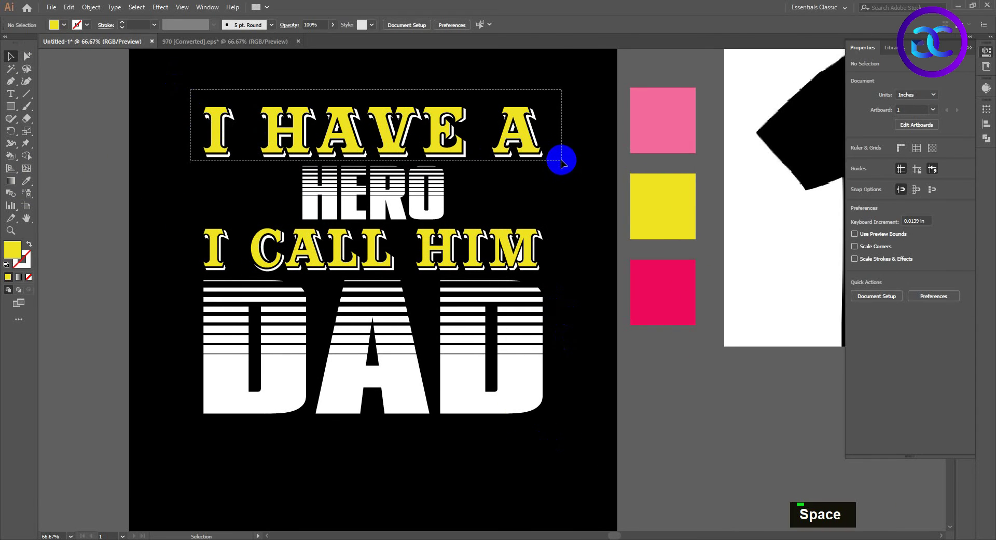
{"action": "right_click", "coordinate": [475, 142]}
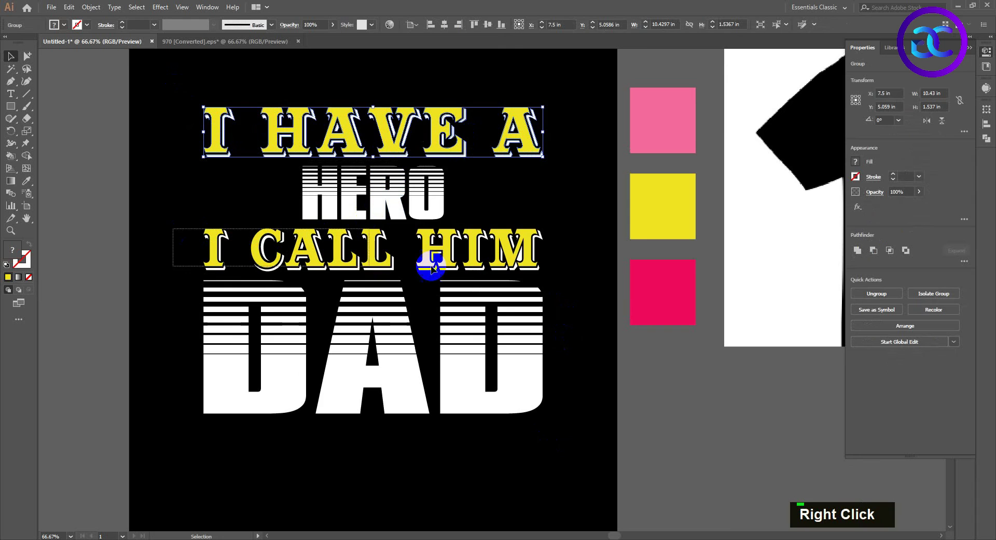
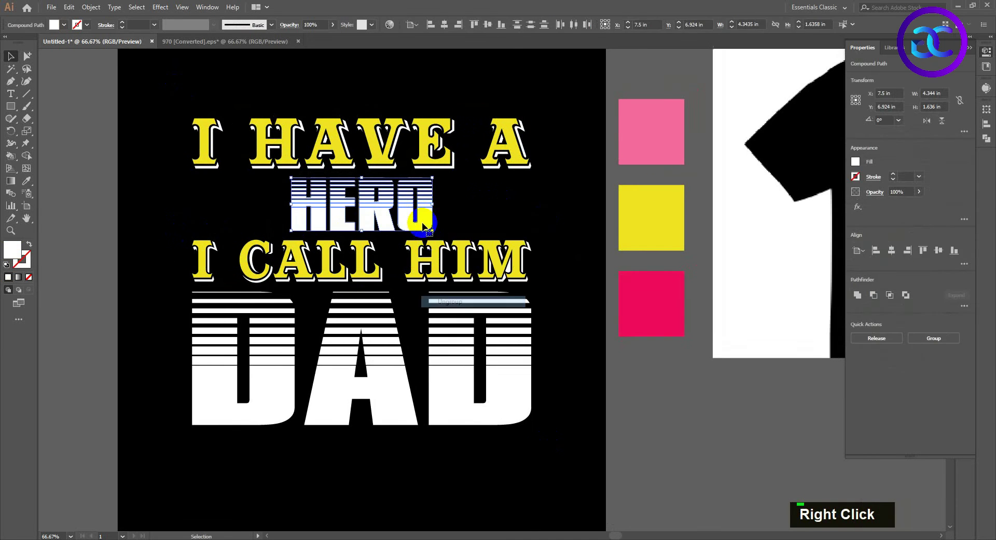
Give HERO's solid bottom the crimson swatch colour and its striped top the pink.
{"action": "double_click", "coordinate": [444, 217]}
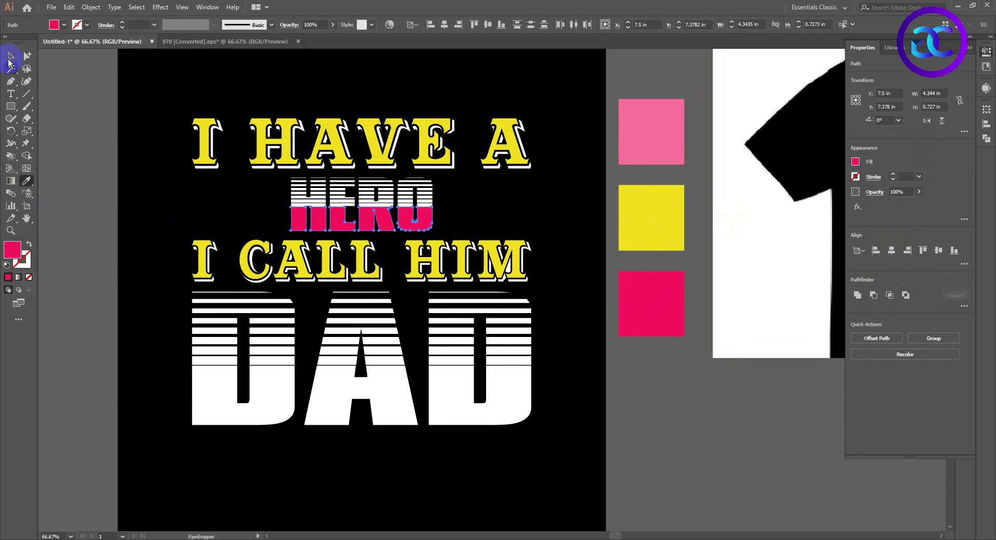
{"action": "double_click", "coordinate": [260, 183]}
{"action": "scroll", "scroll_direction": "up", "scroll_amount": 3}
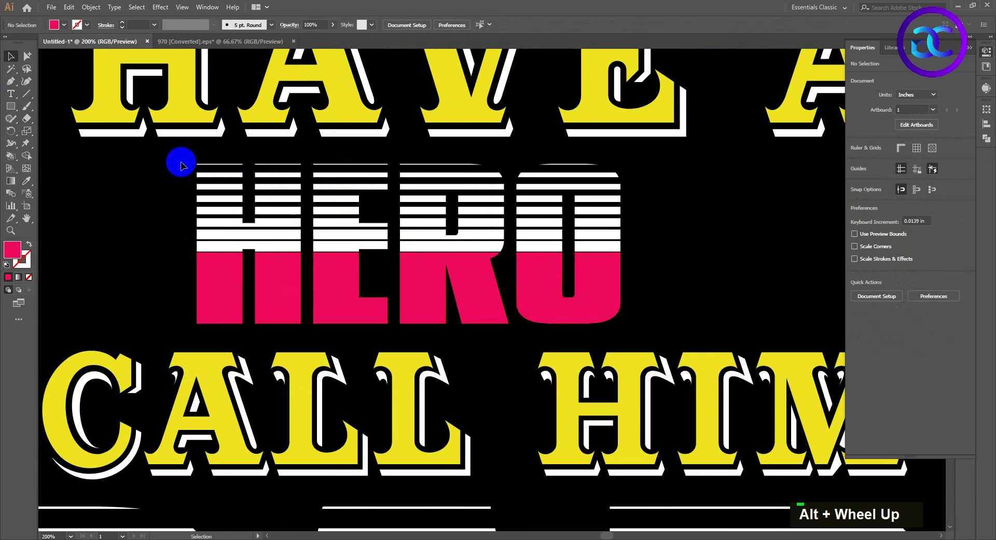
{"action": "scroll", "scroll_direction": "down", "scroll_amount": 3}
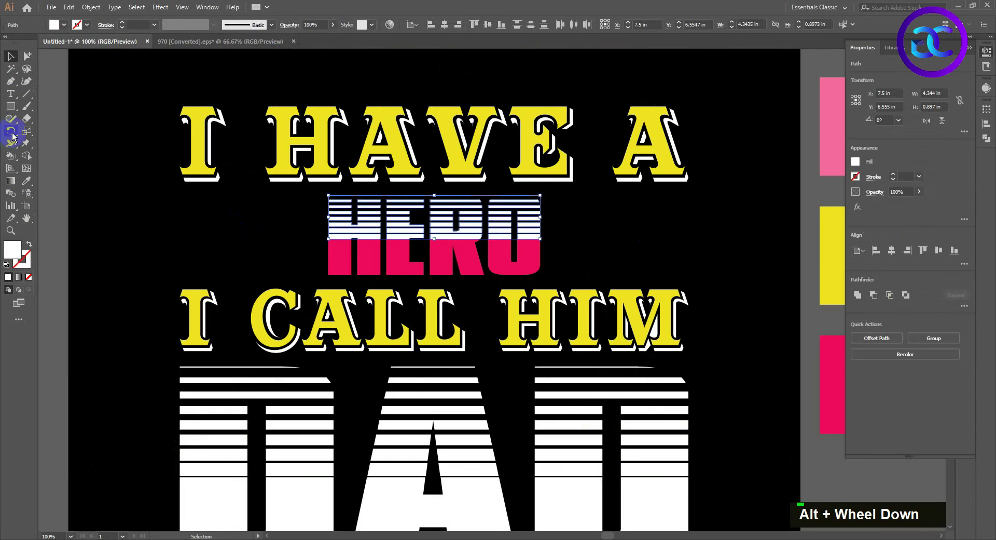
{"action": "scroll", "scroll_direction": "down", "scroll_amount": 3}
{"action": "scroll", "scroll_direction": "down", "scroll_amount": 3}
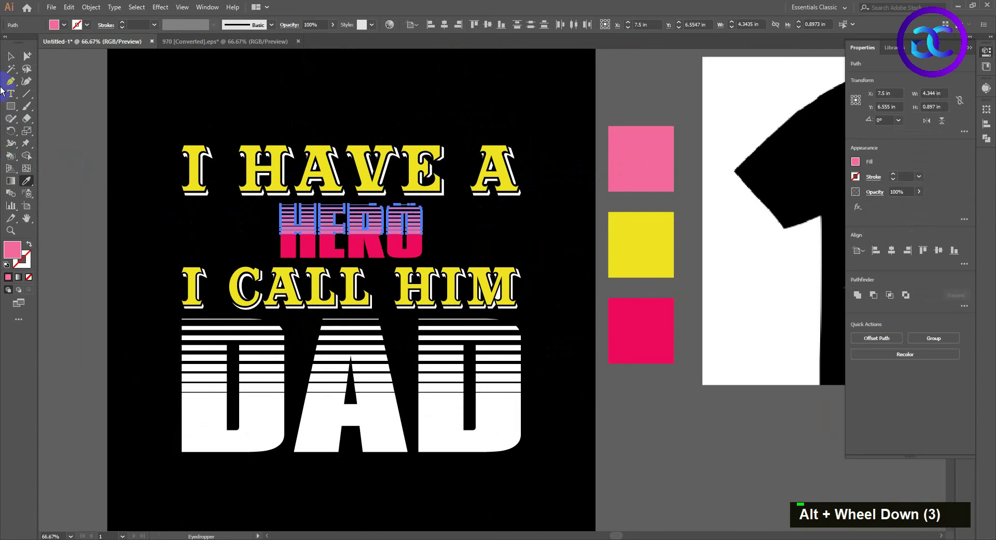
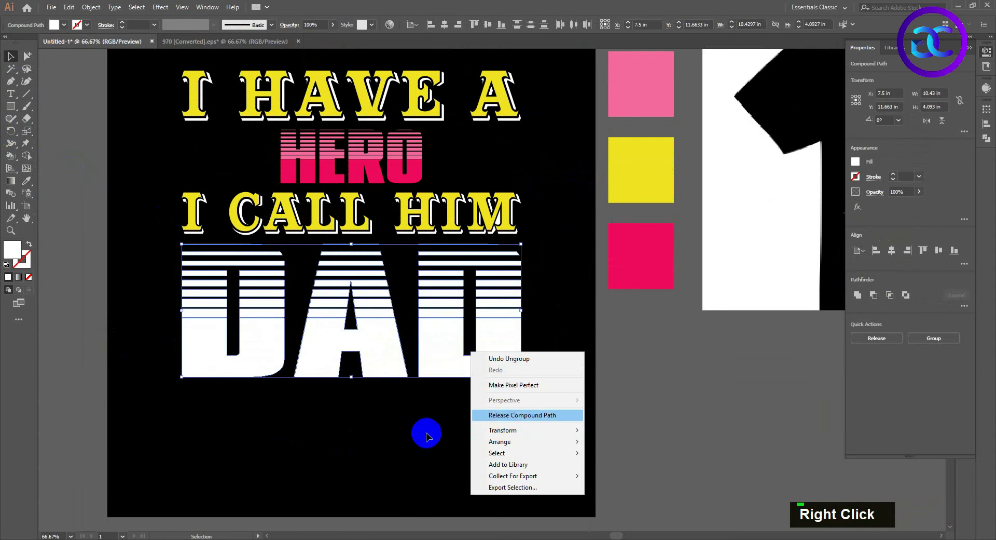
Release DAD's compound path and colour its bottom deep red and striped top pink.
{"action": "double_click", "coordinate": [532, 426]}
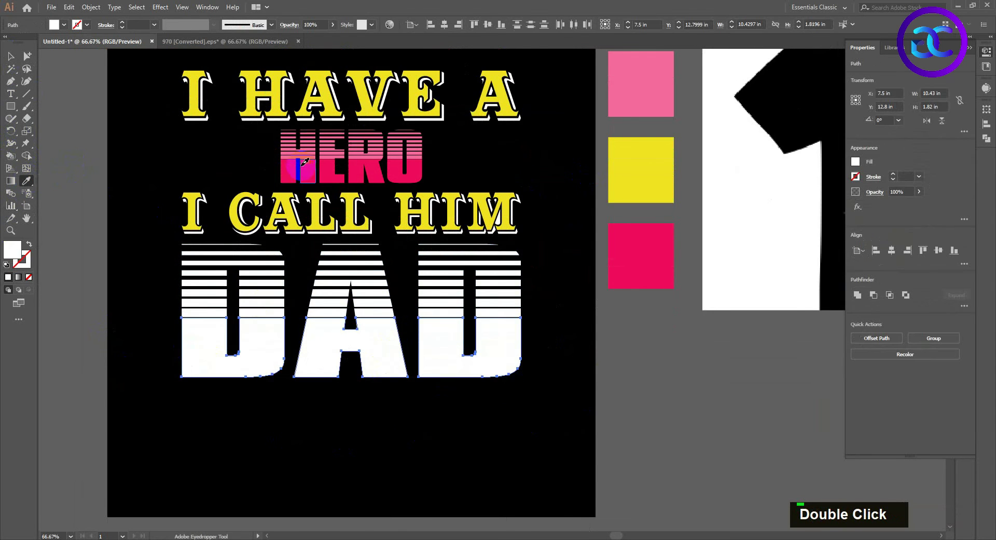
{"action": "double_click", "coordinate": [154, 244]}
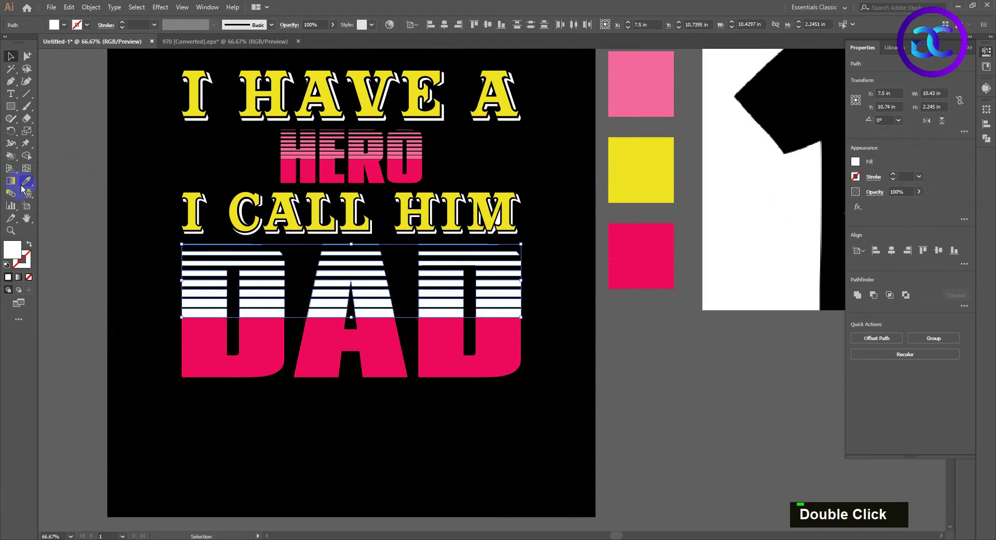
{"action": "double_click", "coordinate": [167, 187]}
{"action": "scroll", "scroll_direction": "down", "scroll_amount": 3}
{"action": "key", "text": "space"}
{"action": "scroll", "scroll_direction": "up", "scroll_amount": 3}
{"action": "key", "text": "space"}
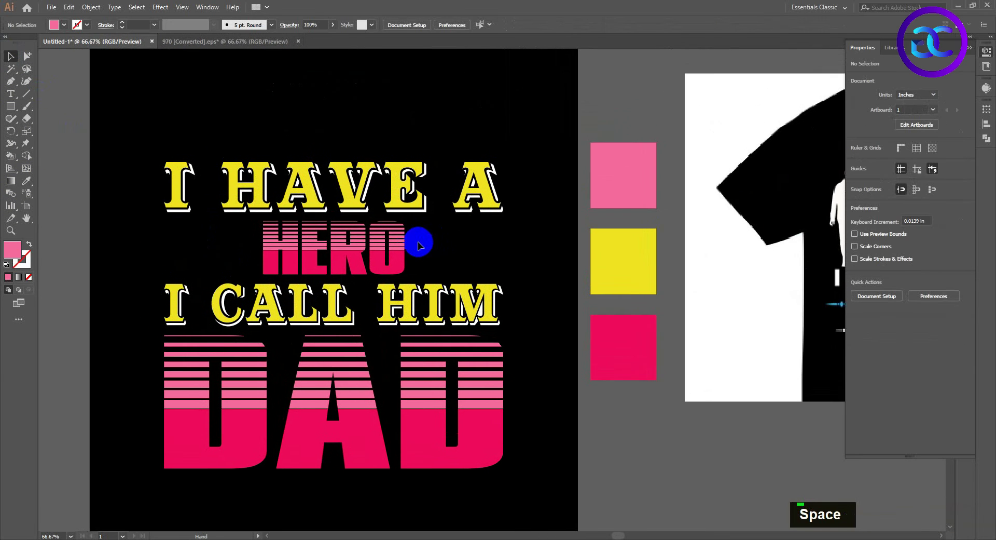
Pan across the artboard and zoom in on the area right of HERO.
{"action": "scroll", "scroll_direction": "up", "scroll_amount": 3}
{"action": "key", "text": "space"}
{"action": "scroll", "scroll_direction": "down", "scroll_amount": 3}
{"action": "key", "text": "space"}
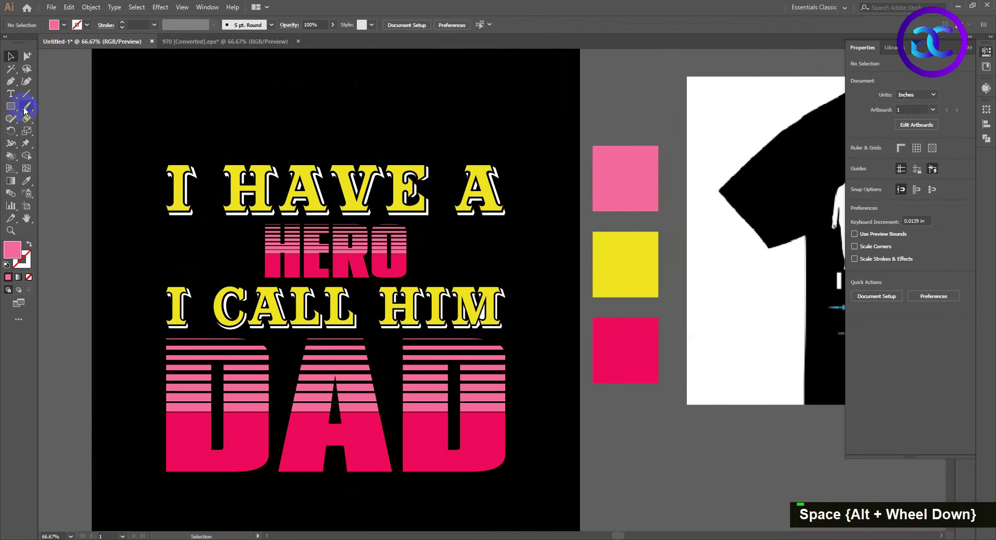
Draw a horizontal line beside HERO with a 5 pt stroke and tapering width profile, expanded.
{"action": "scroll", "scroll_direction": "up", "scroll_amount": 3}
{"action": "scroll", "scroll_direction": "up", "scroll_amount": 3}
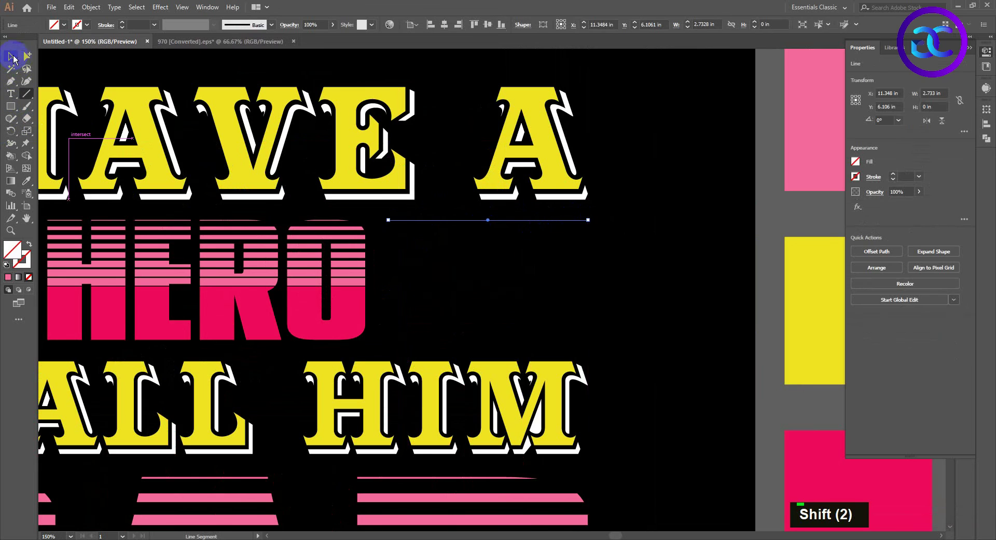
{"action": "double_click", "coordinate": [126, 27]}
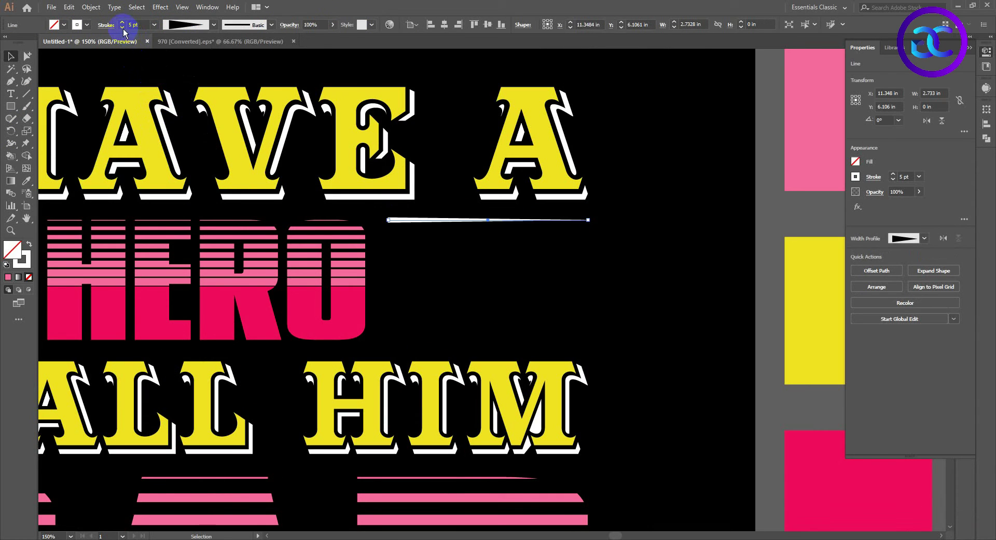
{"action": "double_click", "coordinate": [127, 33]}
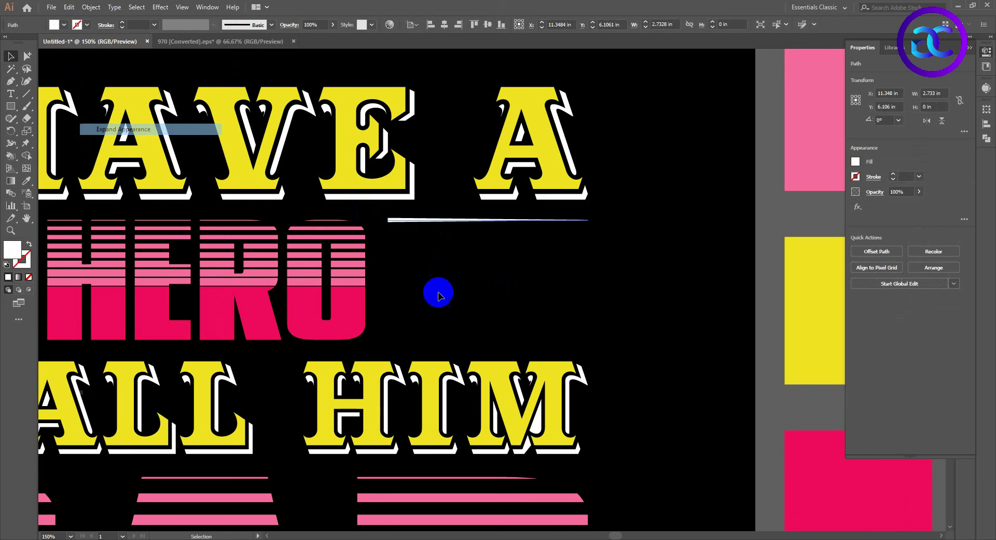
{"action": "scroll", "scroll_direction": "up", "scroll_amount": 3}
Duplicate the tapered line into a stack with repeated Ctrl+D and group it.
{"action": "left_click", "coordinate": [380, 176]}
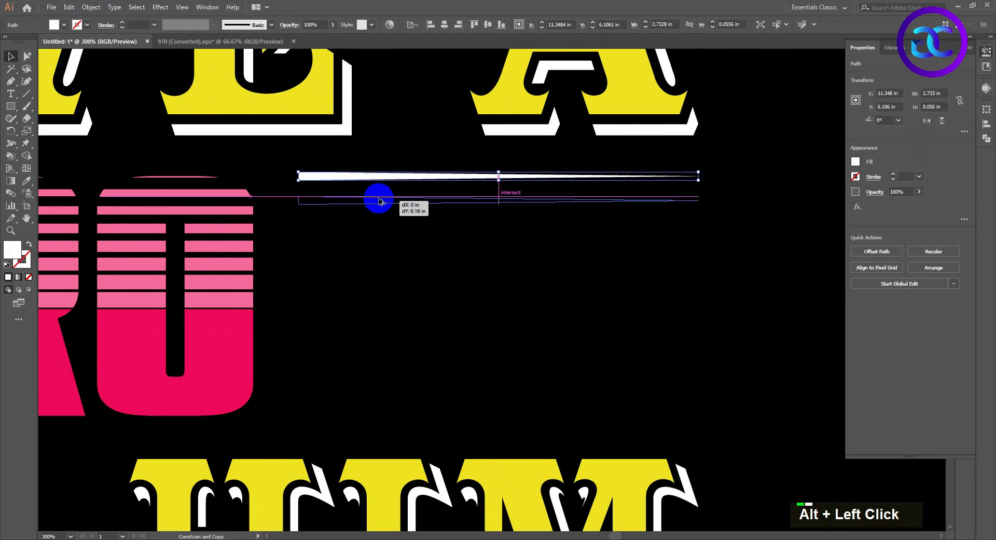
{"action": "key", "text": "ctrl+d"}
{"action": "key", "text": "ctrl+d"}
{"action": "key", "text": "ctrl+d"}
{"action": "key", "text": "ctrl+d"}
{"action": "key", "text": "ctrl+d"}
{"action": "key", "text": "ctrl+d"}
{"action": "key", "text": "ctrl+d"}
{"action": "key", "text": "ctrl+d"}
{"action": "key", "text": "ctrl+d"}
{"action": "key", "text": "ctrl+d"}
{"action": "right_click", "coordinate": [418, 237]}
{"action": "left_click", "coordinate": [247, 280]}
Align the line stack vertically with HERO.
{"action": "scroll", "scroll_direction": "down", "scroll_amount": 3}
{"action": "key", "text": "space"}
{"action": "scroll", "scroll_direction": "down", "scroll_amount": 3}
{"action": "right_click", "coordinate": [611, 326]}
{"action": "right_click", "coordinate": [661, 278]}
{"action": "left_click", "coordinate": [659, 274]}
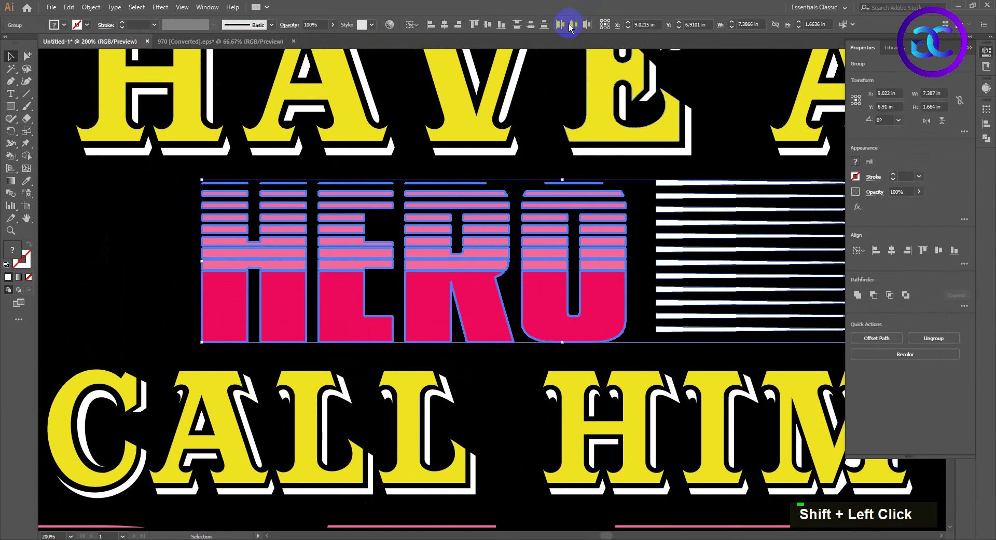
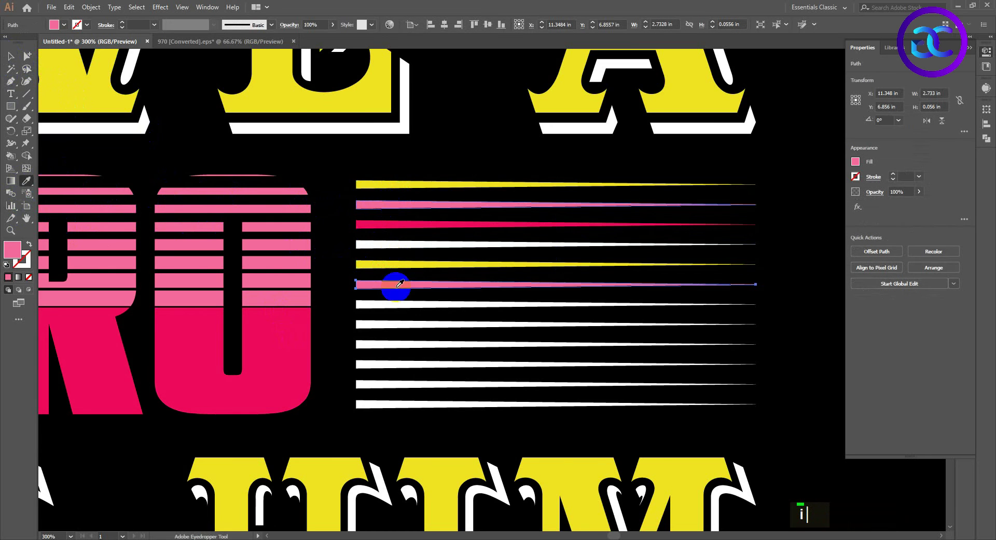
Eyedropper alternating lines yellow and pink for a yellow-pink-white cycle, then group them.
{"action": "type", "text": "v"}
{"action": "type", "text": "i"}
{"action": "type", "text": "v"}
{"action": "type", "text": "vi"}
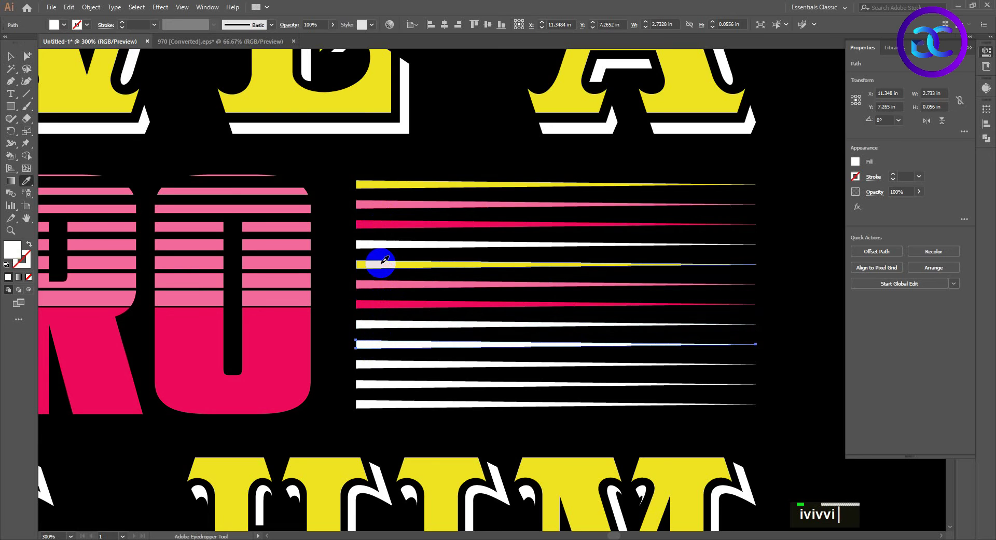
{"action": "type", "text": "vi"}
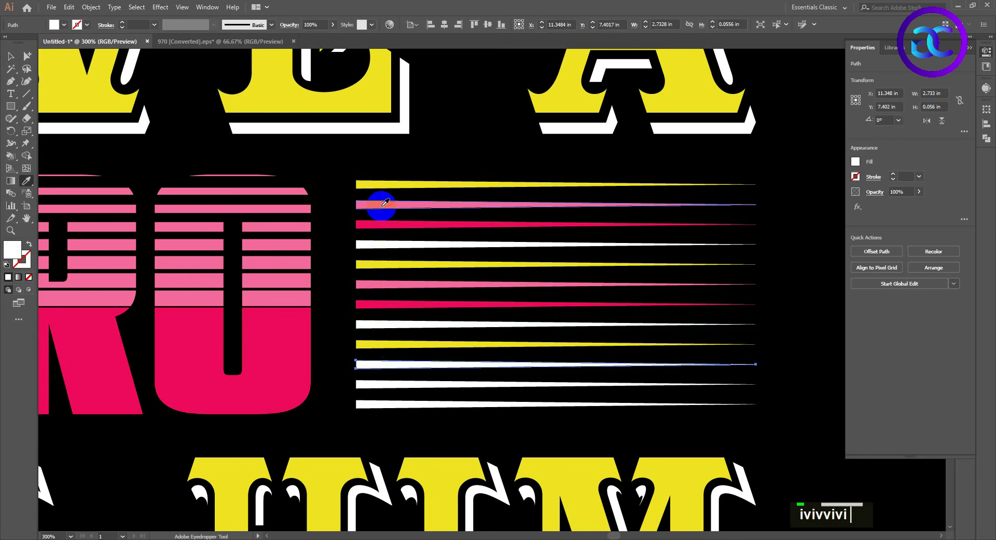
{"action": "type", "text": "vi"}
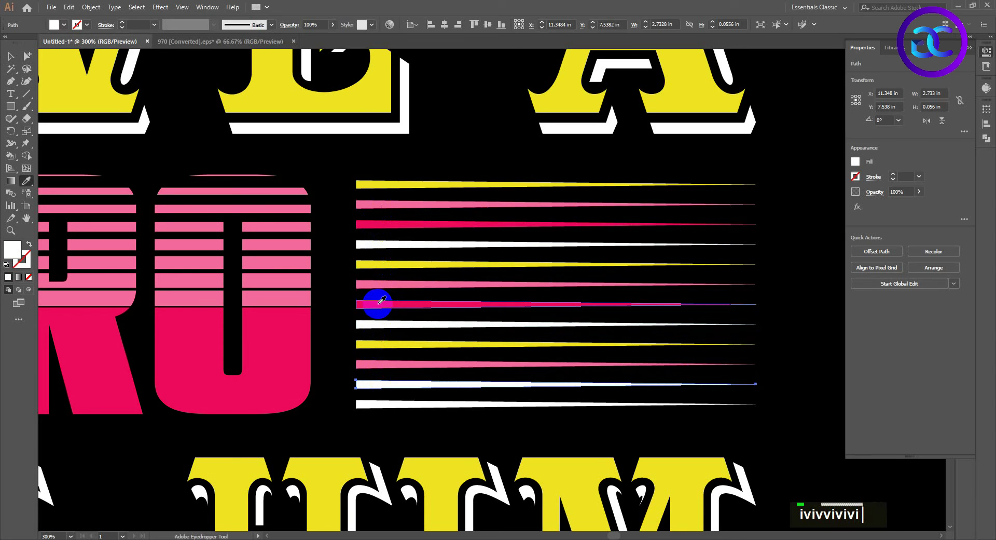
{"action": "scroll", "scroll_direction": "down", "scroll_amount": 3}
{"action": "right_click", "coordinate": [486, 281]}
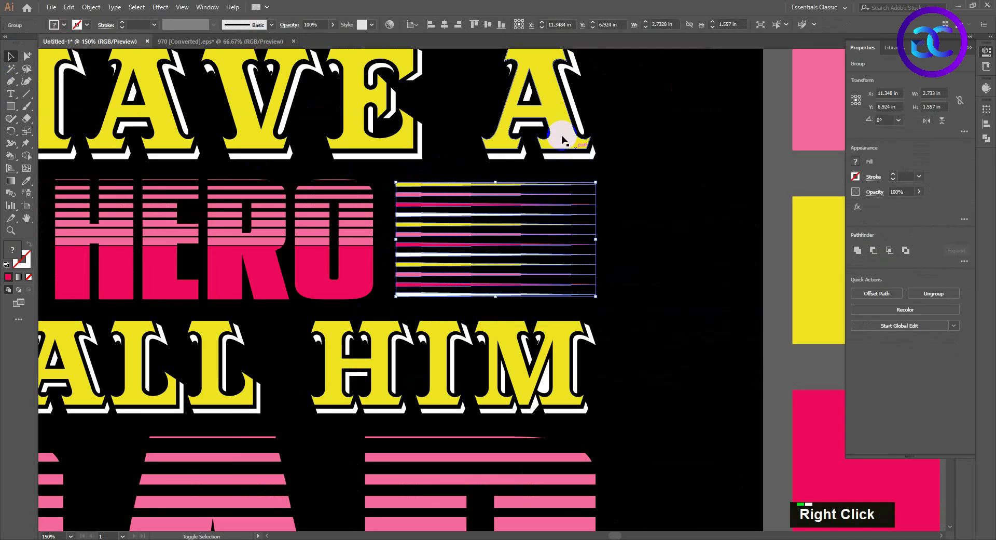
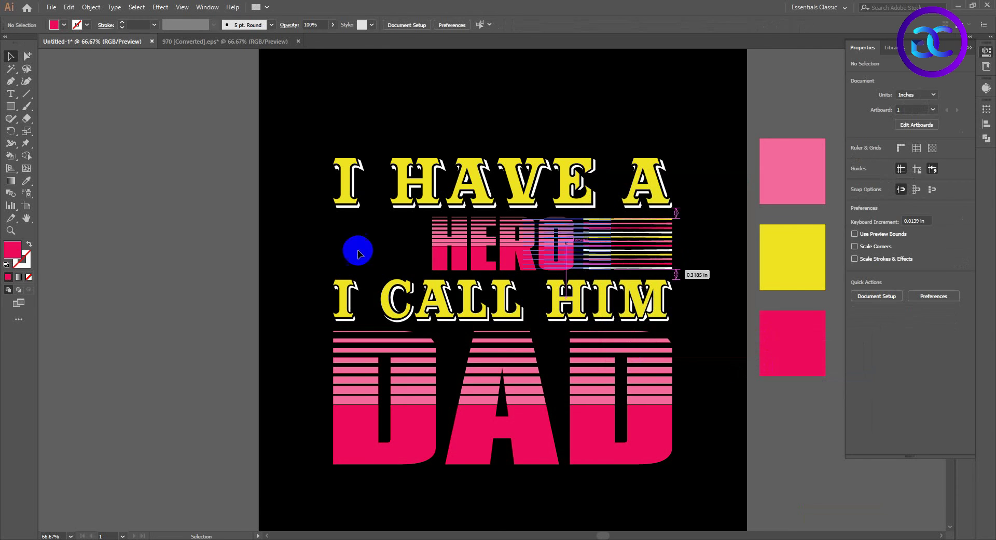
Duplicate the striped lines to the other side of HERO and group both line sets with HERO.
{"action": "left_click", "coordinate": [340, 195]}
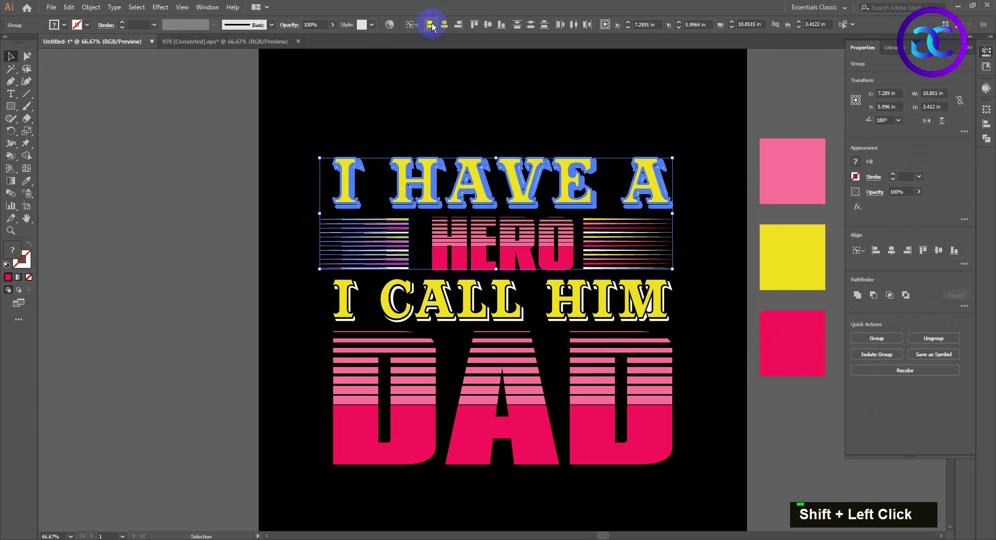
{"action": "double_click", "coordinate": [423, 124]}
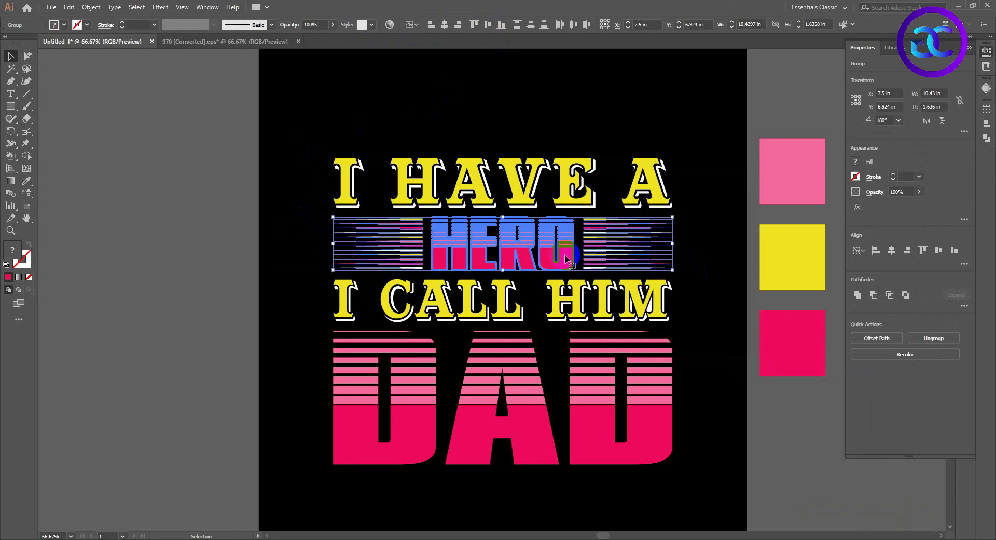
{"action": "right_click", "coordinate": [580, 260]}
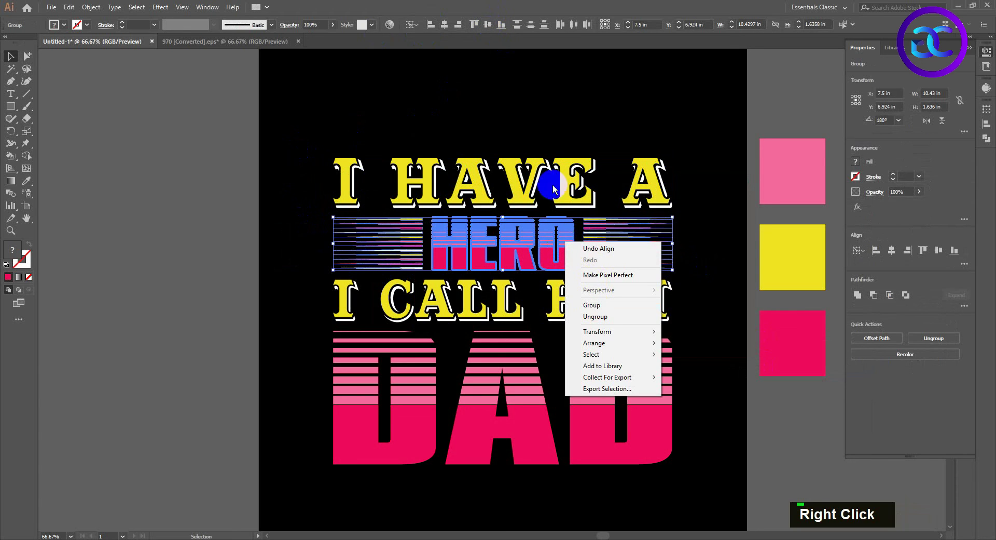
{"action": "double_click", "coordinate": [461, 28]}
{"action": "key", "text": "ctrl+z"}
{"action": "left_click", "coordinate": [414, 259]}
Align the HERO-and-lines group Horizontal Center with the I HAVE A text above.
{"action": "right_click", "coordinate": [433, 289]}
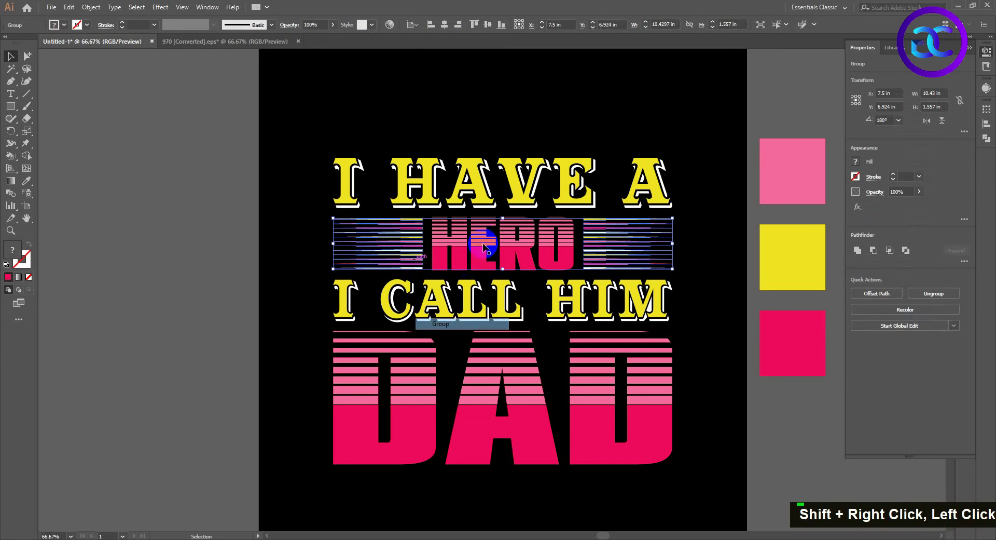
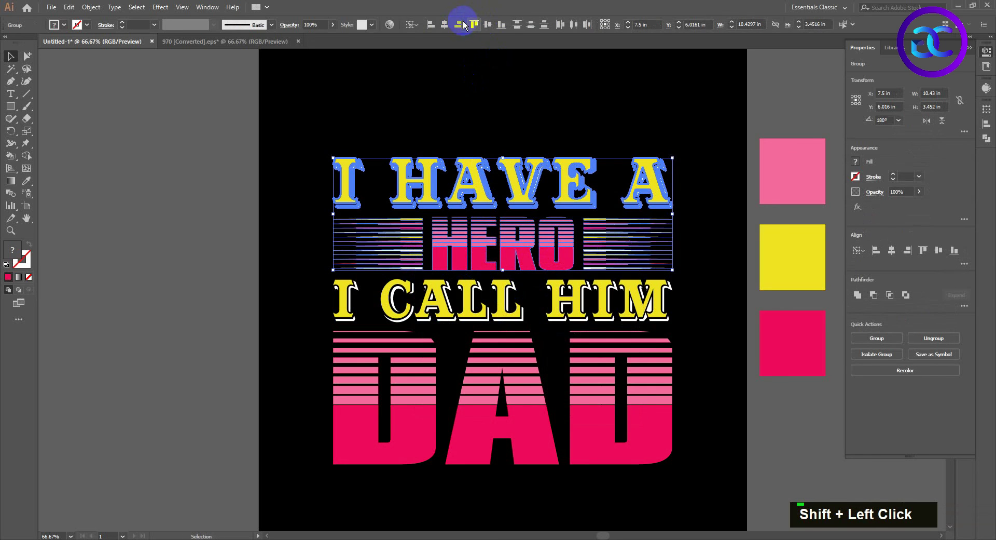
{"action": "double_click", "coordinate": [451, 100]}
{"action": "scroll", "scroll_direction": "down", "scroll_amount": 3}
{"action": "key", "text": "space"}
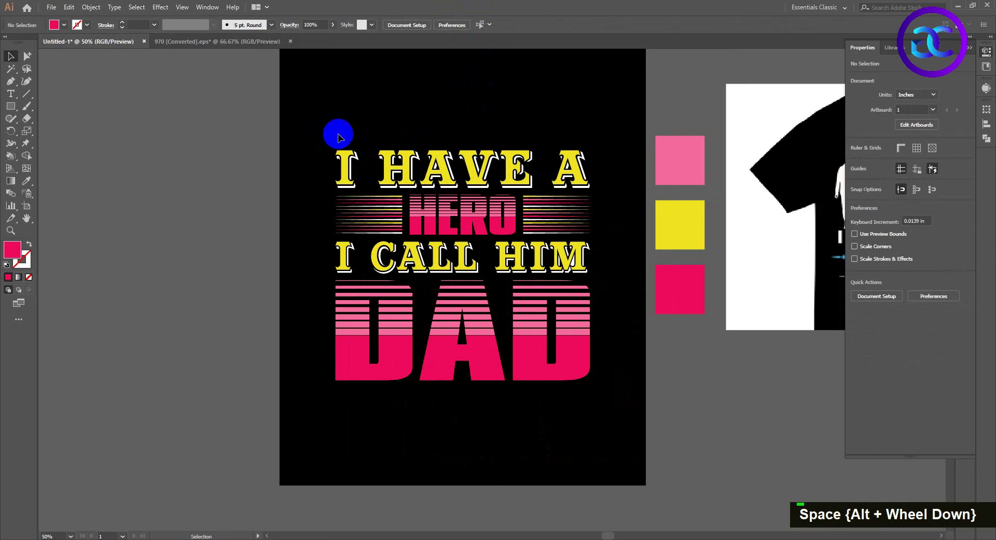
Group the entire slogan artwork and Horizontal Align Center it to the artboard.
{"action": "double_click", "coordinate": [569, 135]}
{"action": "key", "text": "ctrl+z"}
{"action": "key", "text": "ctrl+z"}
{"action": "key", "text": "ctrl+z"}
{"action": "right_click", "coordinate": [596, 378]}
{"action": "double_click", "coordinate": [434, 249]}
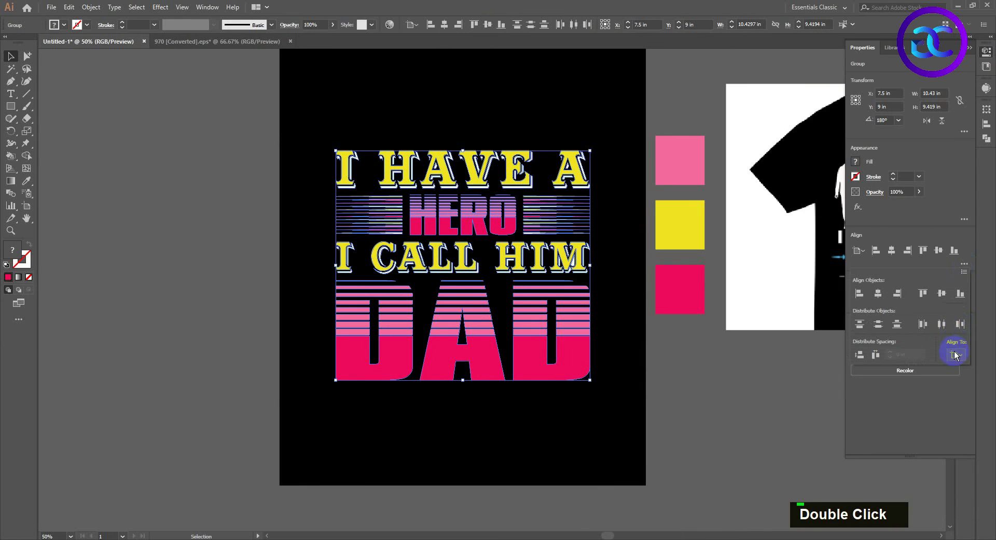
{"action": "double_click", "coordinate": [861, 359]}
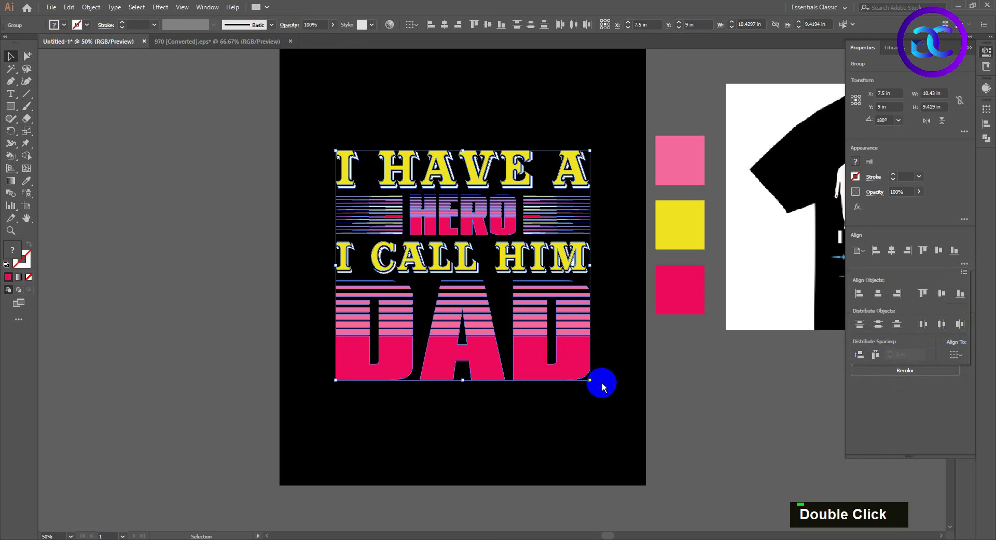
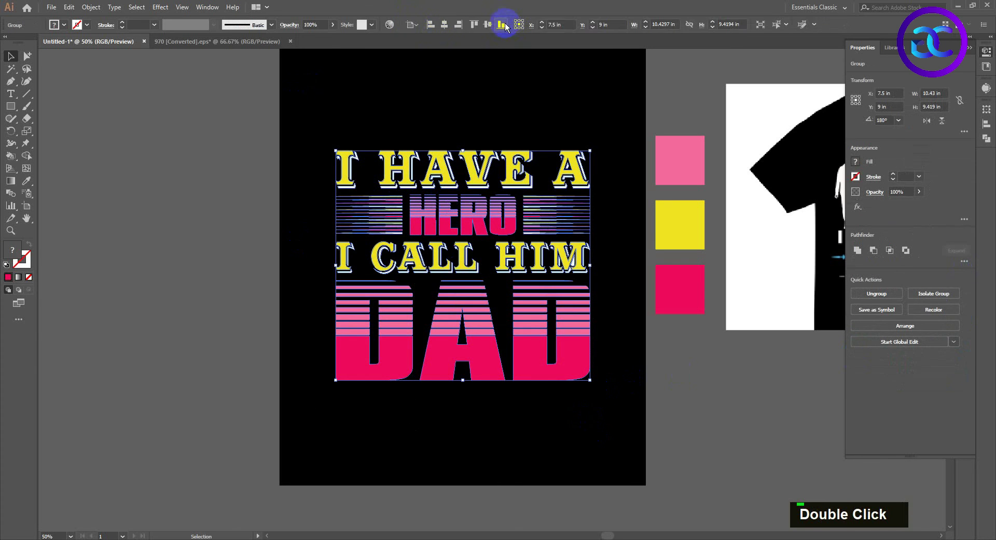
{"action": "key", "text": "space"}
Copy the mustache from the second document, paste it under DAD and recolour it yellow.
{"action": "scroll", "scroll_direction": "down", "scroll_amount": 3}
{"action": "key", "text": "space"}
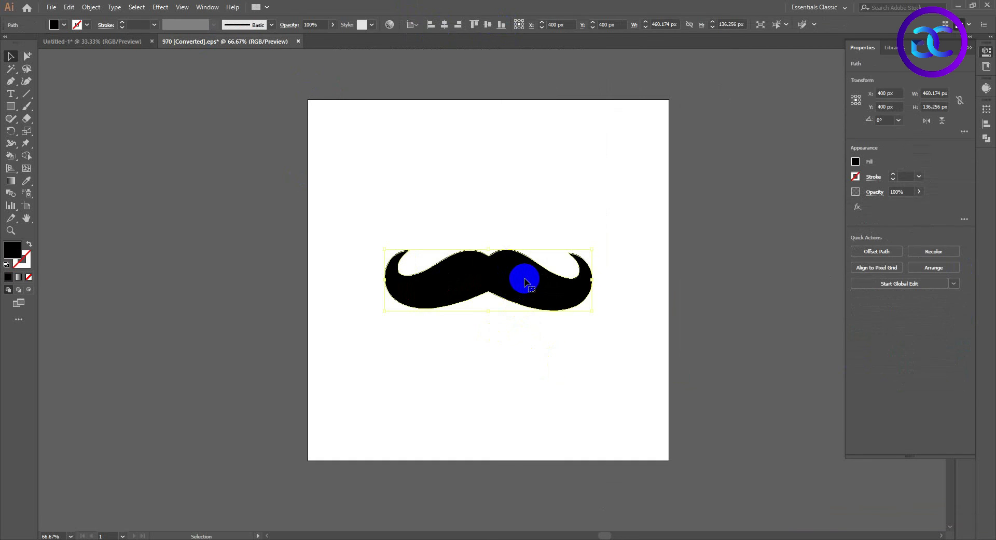
{"action": "scroll", "scroll_direction": "up", "scroll_amount": 3}
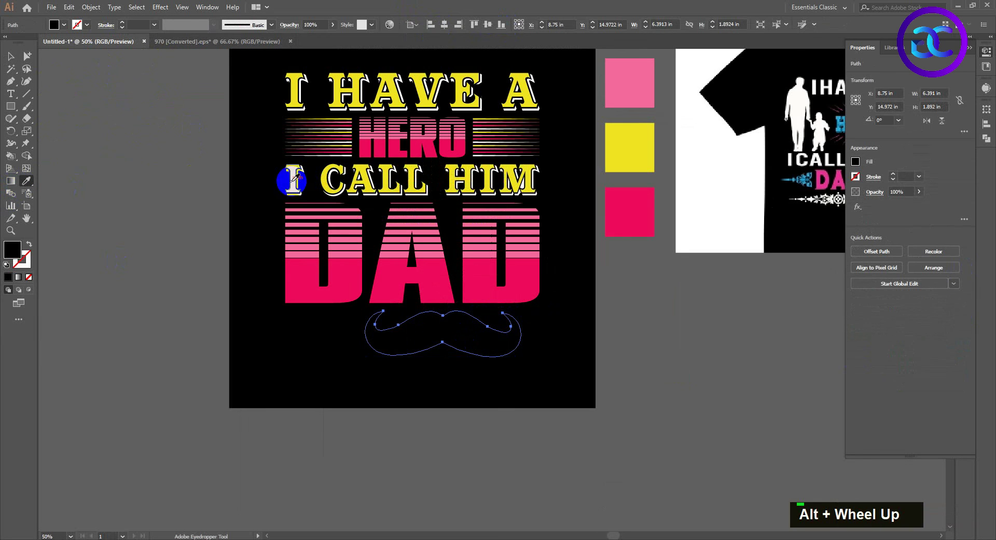
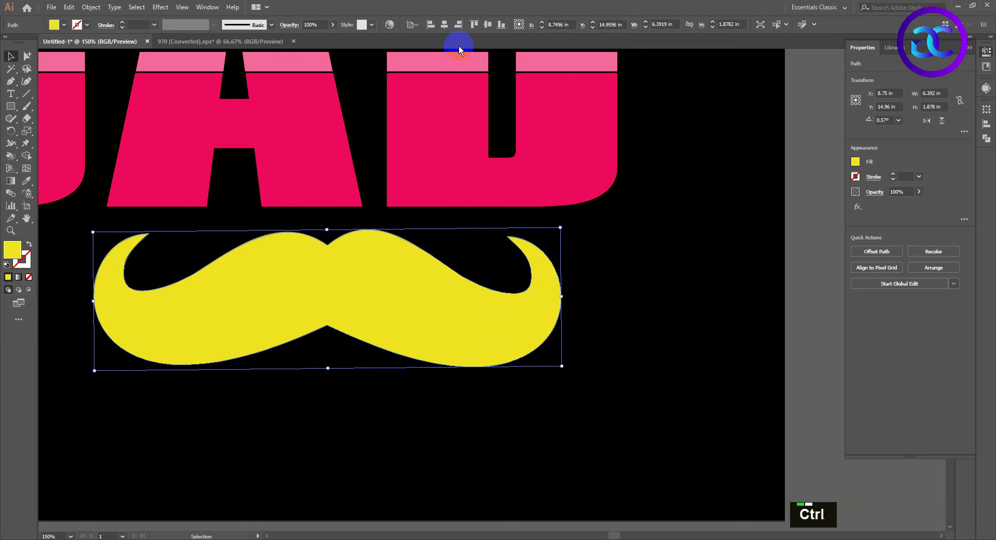
{"action": "key", "text": "ctrl+r"}
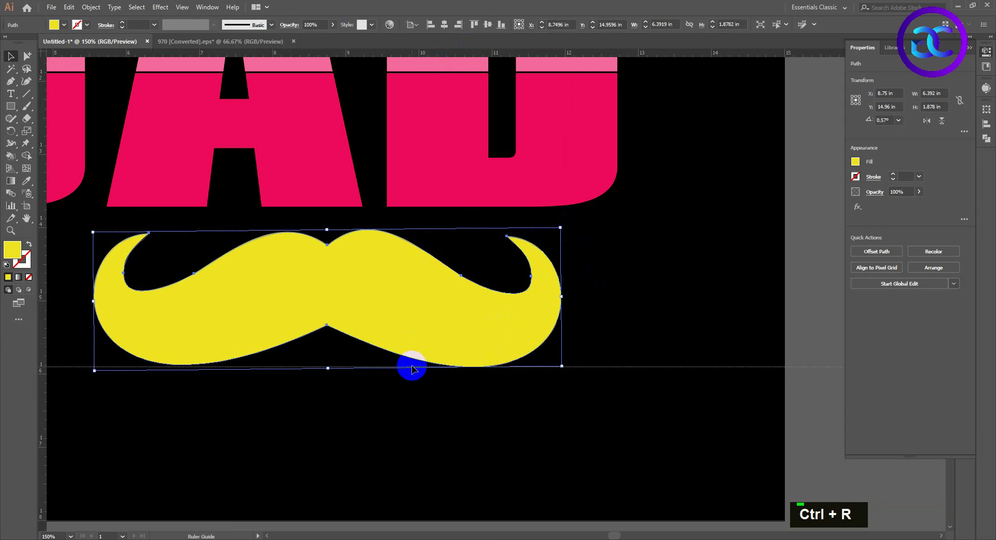
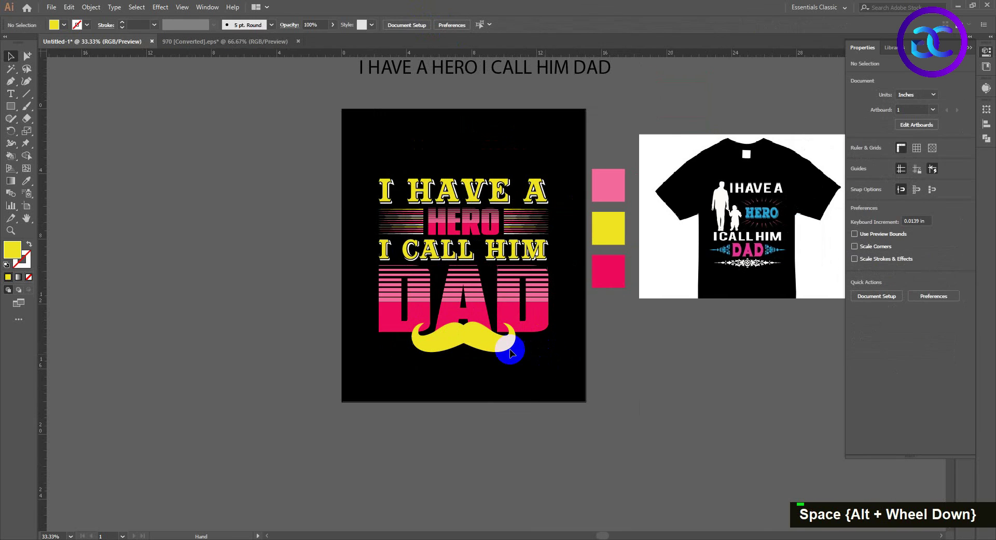
Create an Offset Path around the mustache and fill the offset shape black.
{"action": "scroll", "scroll_direction": "up", "scroll_amount": 3}
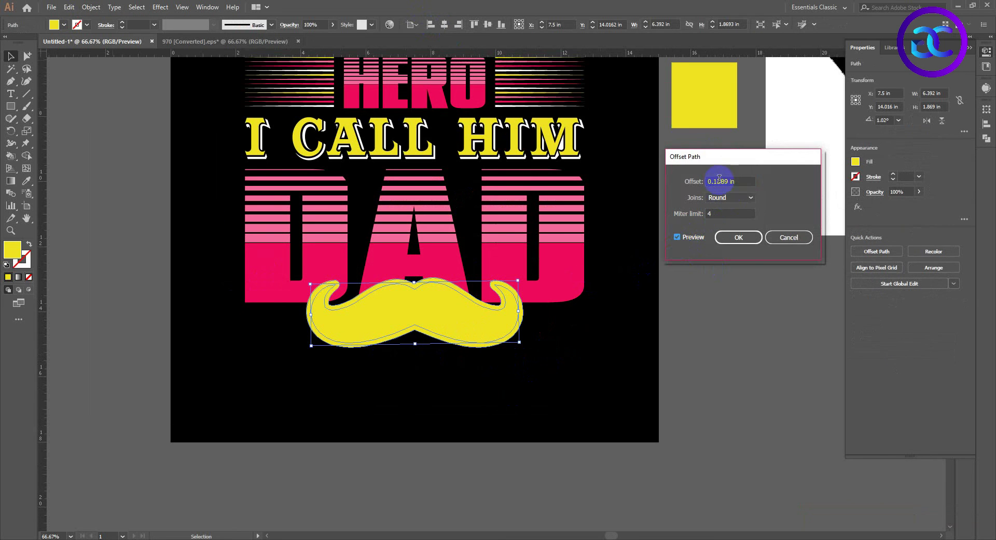
{"action": "key", "text": "BackSpace"}
{"action": "type", "text": "0|"}
{"action": "double_click", "coordinate": [699, 242]}
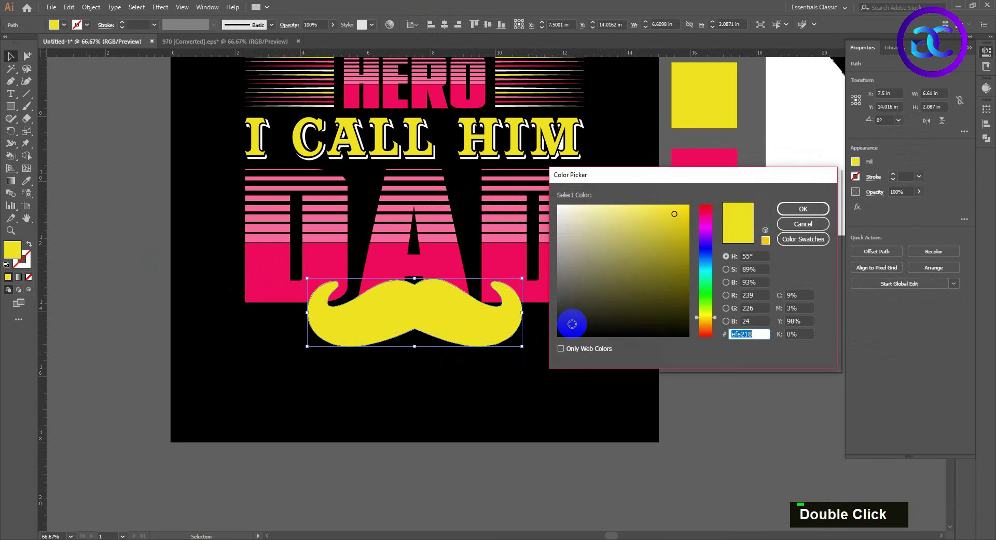
{"action": "key", "text": "ctrl+x"}
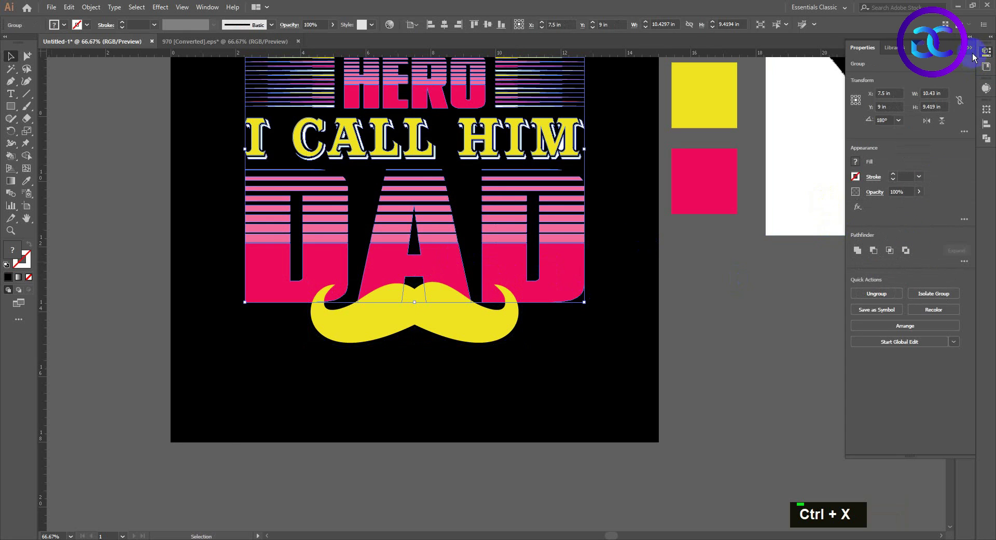
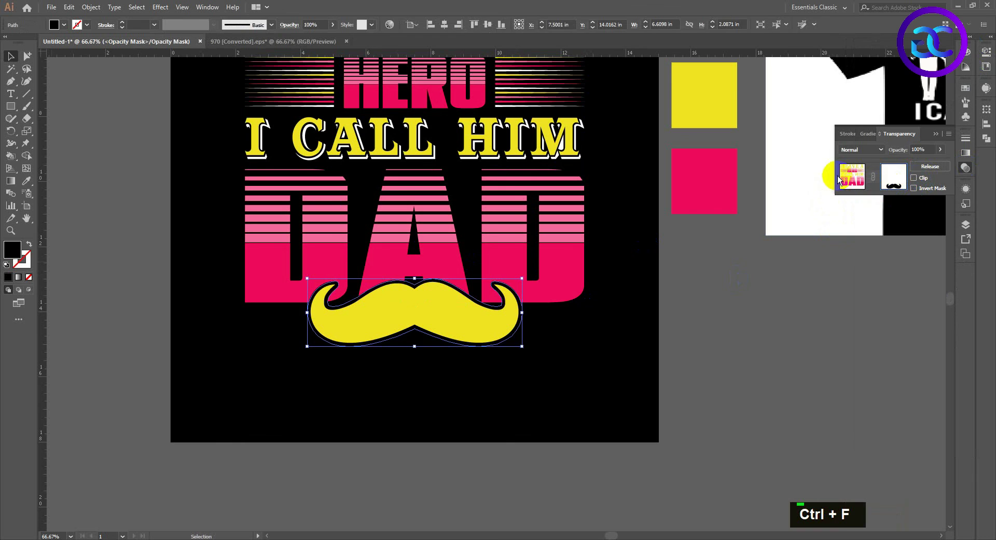
Use Transparency Make Mask so the mustache outline knocks a gap out of DAD.
{"action": "double_click", "coordinate": [456, 384]}
{"action": "scroll", "scroll_direction": "down", "scroll_amount": 3}
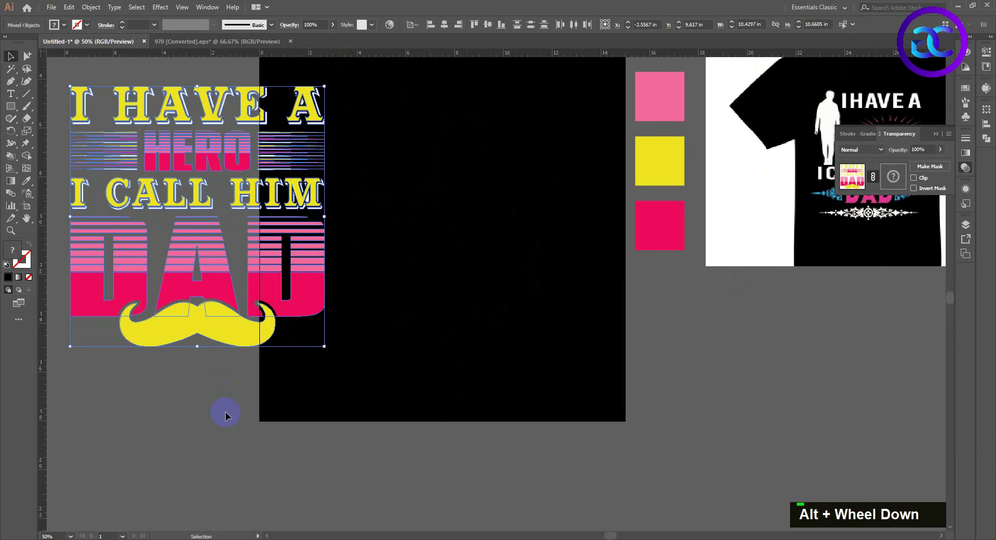
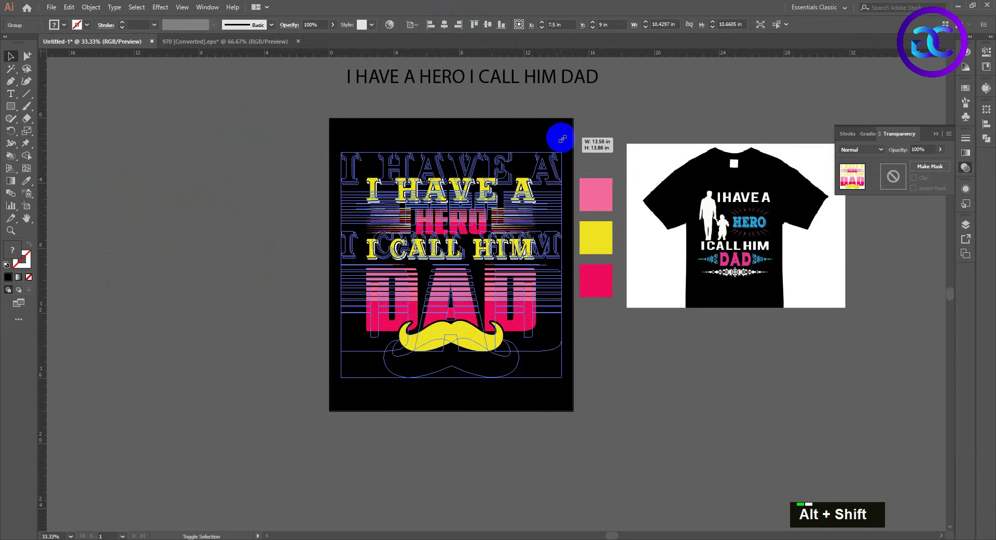
{"action": "scroll", "scroll_direction": "up", "scroll_amount": 3}
{"action": "key", "text": "space"}
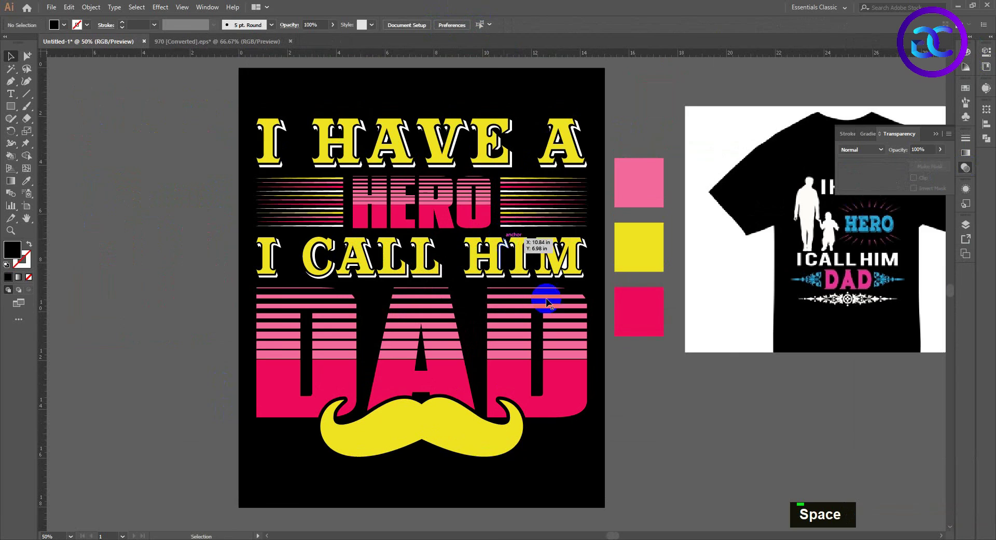